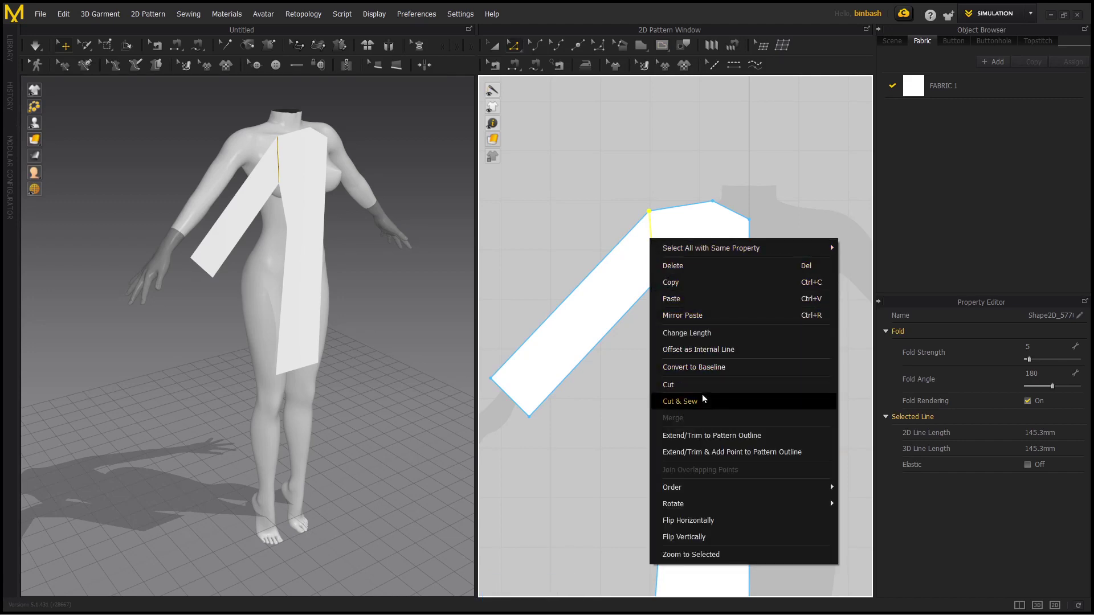
- Cut the strip into sleeve and bodice, unfold the bodice centre edge into a full front, and select the sleeve for copying
click(703, 402)
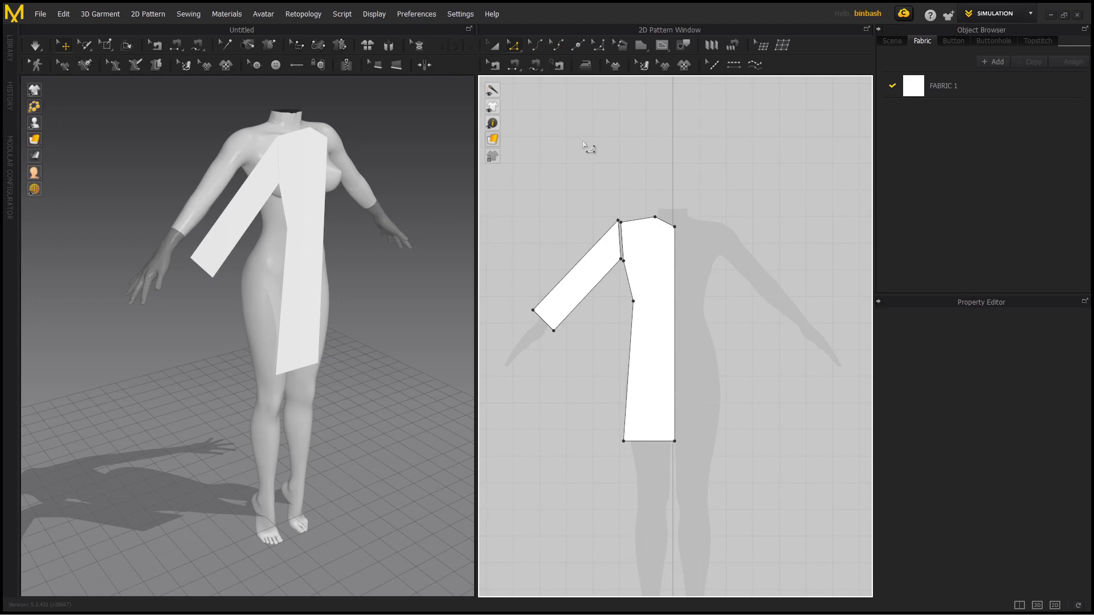
click(519, 58)
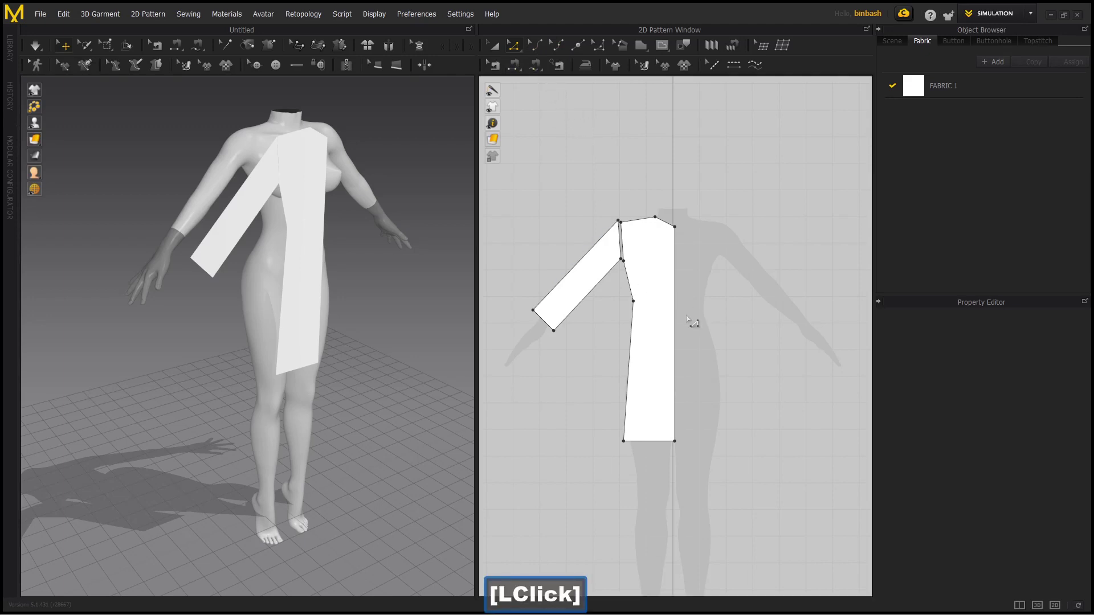
right_click(672, 318)
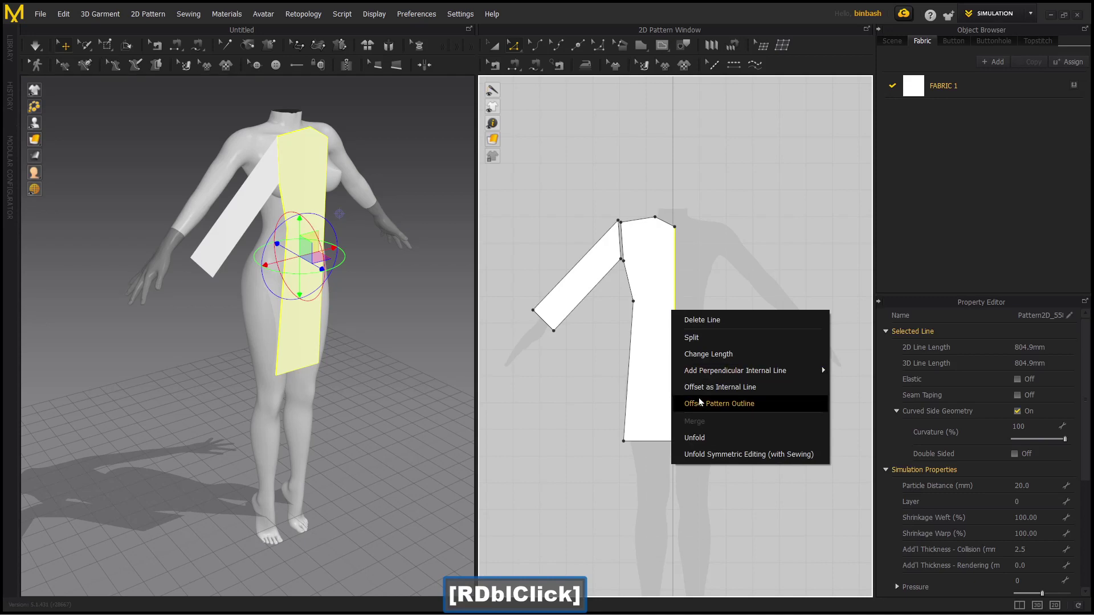
click(701, 441)
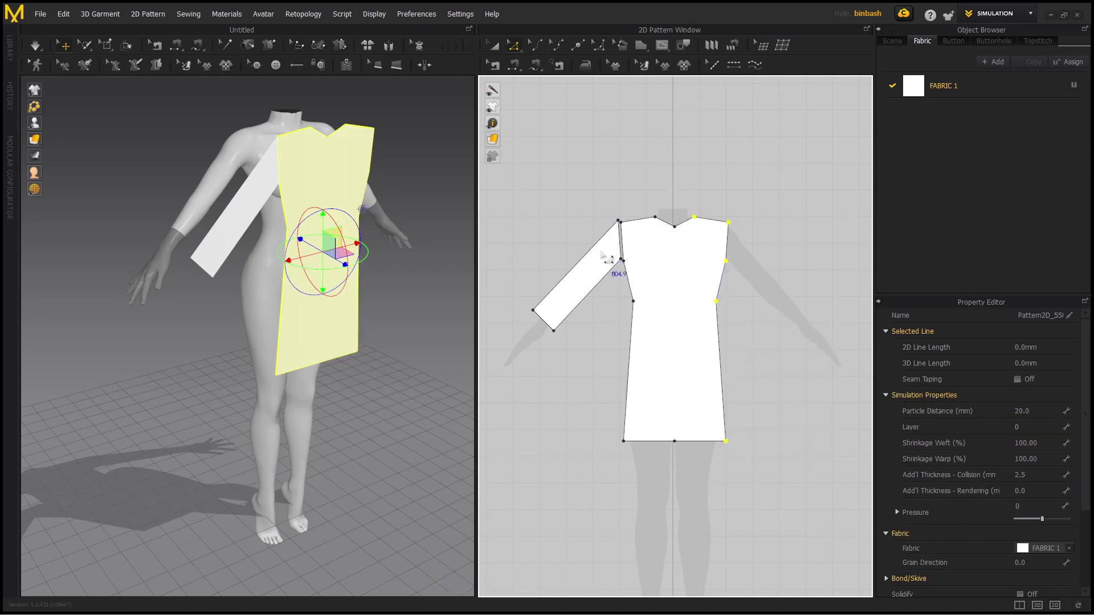
click(497, 49)
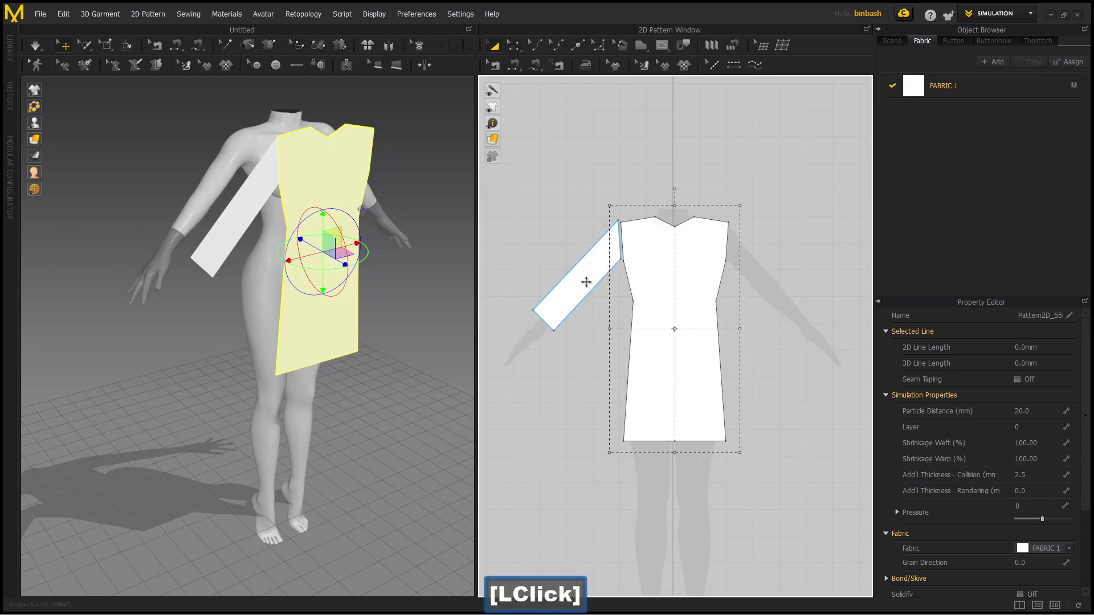
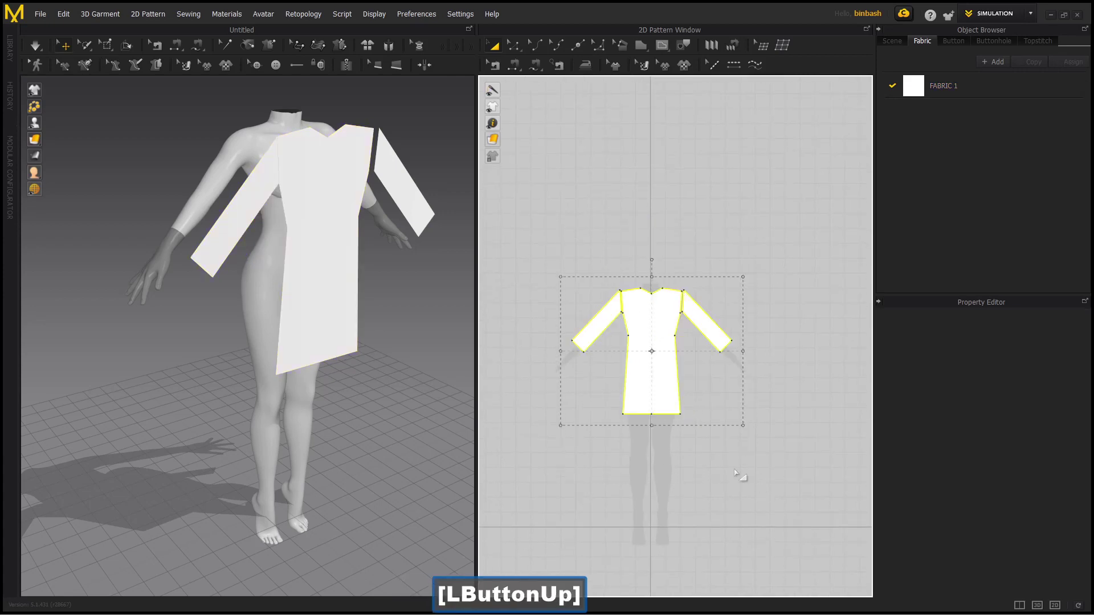
- Bring up the pattern options for the dress front to nudge the sleeves apart
right_click(661, 375)
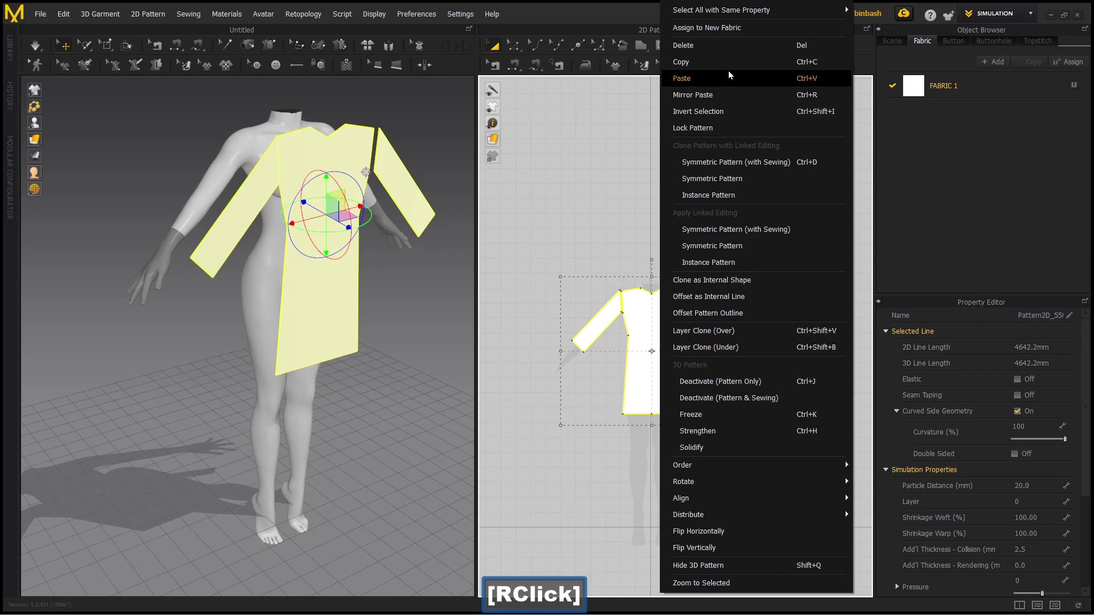
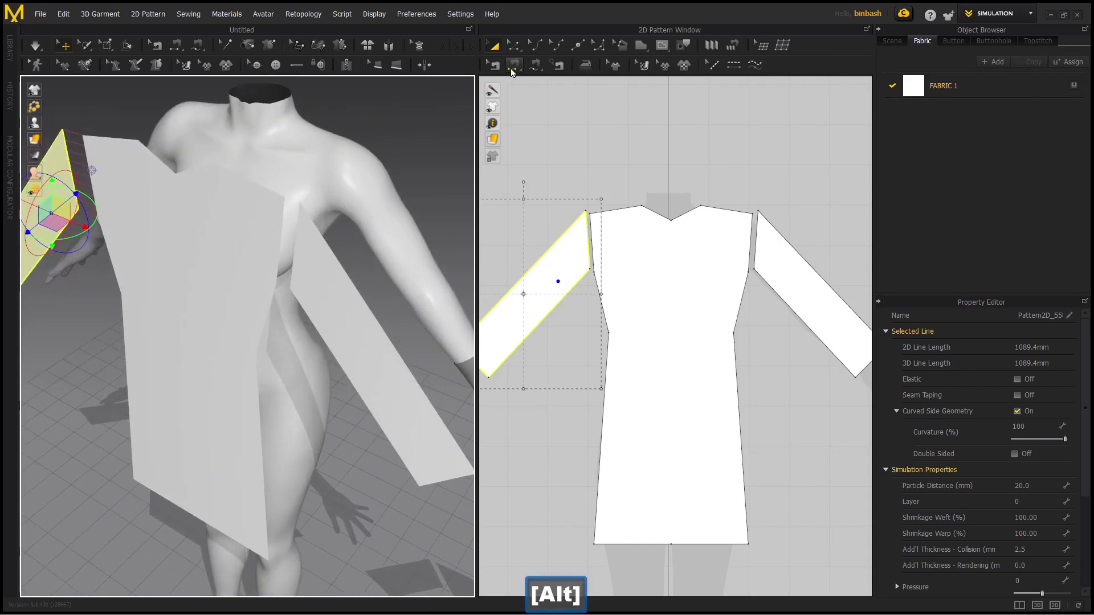
- Switch to Segment Sewing to join the sleeve edges to the armholes
click(514, 70)
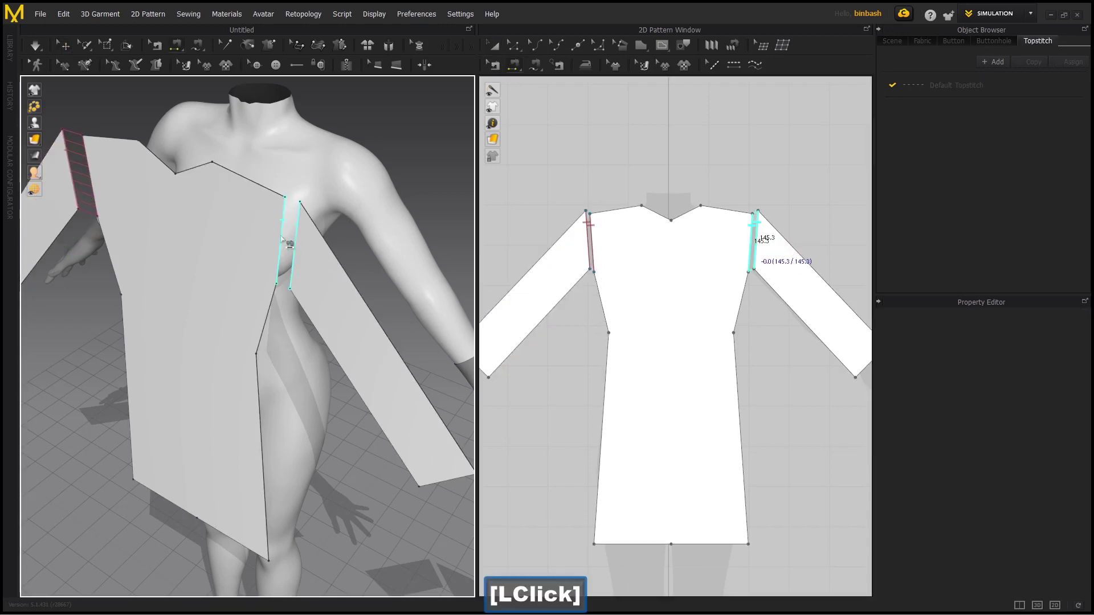
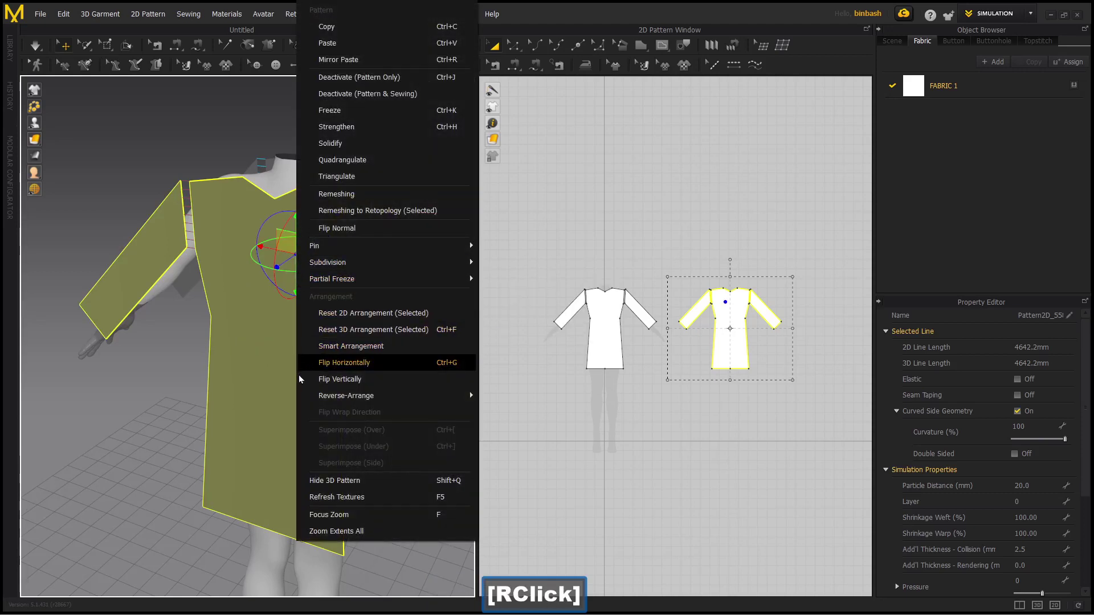
- Flip the copied front panel horizontally so it can serve as the back
right_click(321, 374)
click(321, 374)
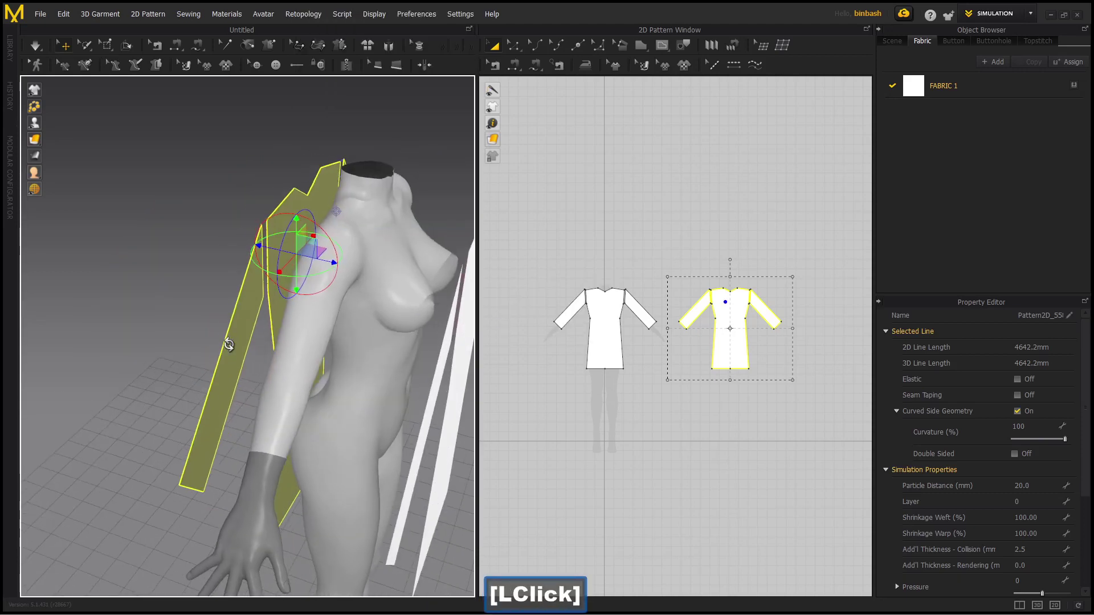
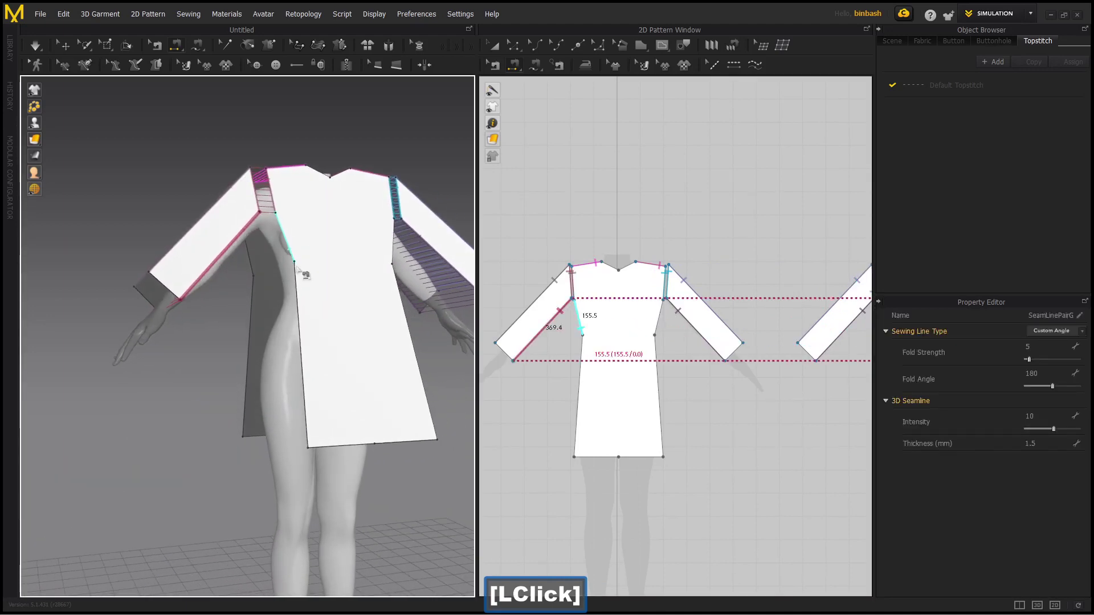
- Sew the front's side edge to the back and simulate so the dress drapes on the avatar
click(536, 70)
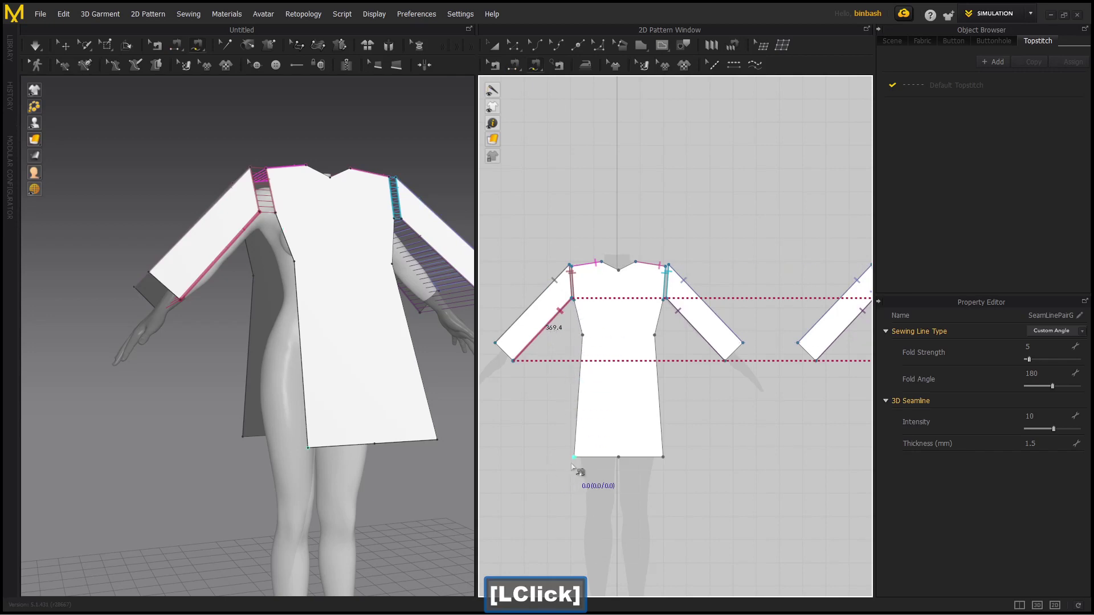
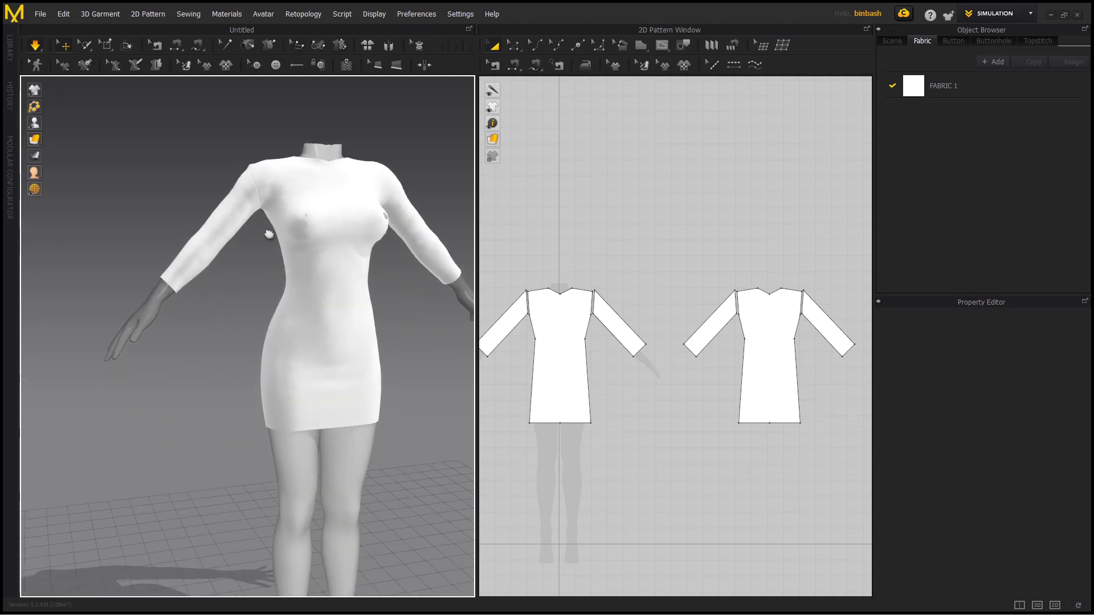
click(40, 44)
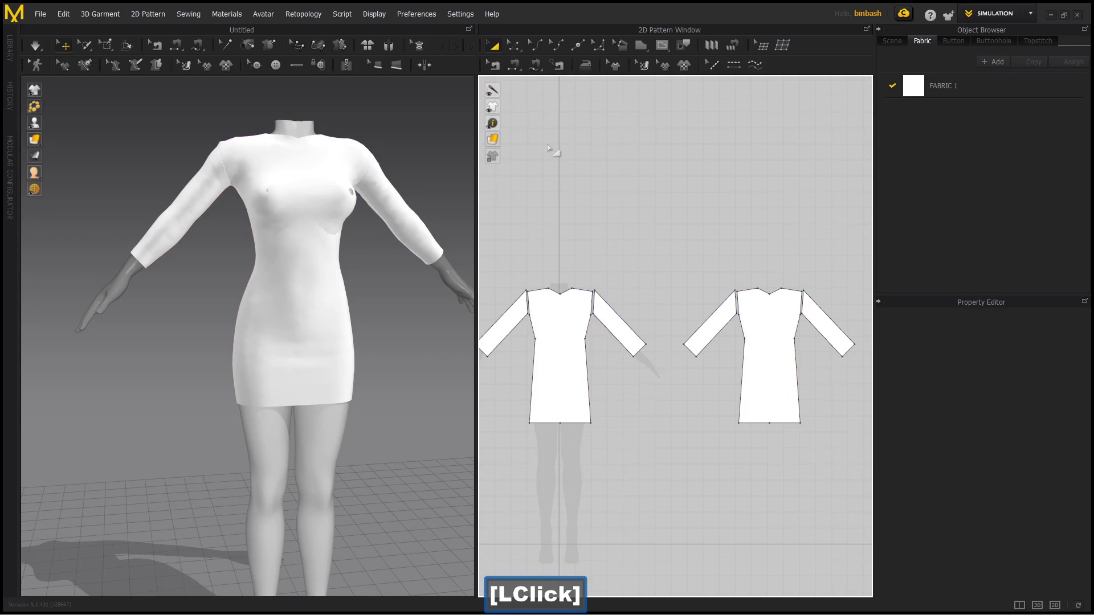
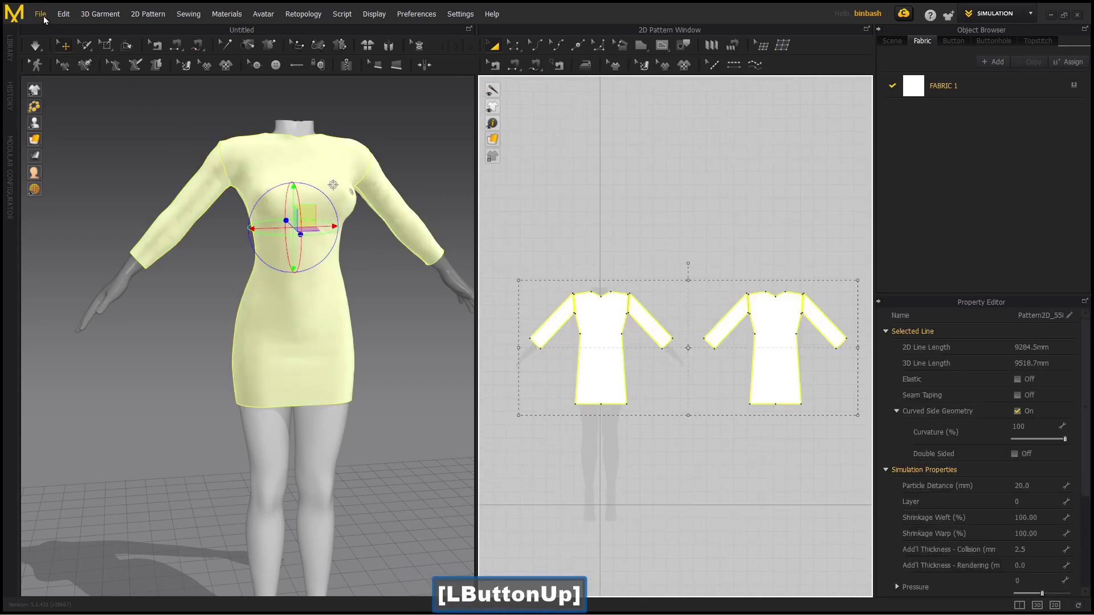
- Export the dress as OBJ (Selected), editing the file name to end in 'Venus' and saving it in REFIT
click(47, 19)
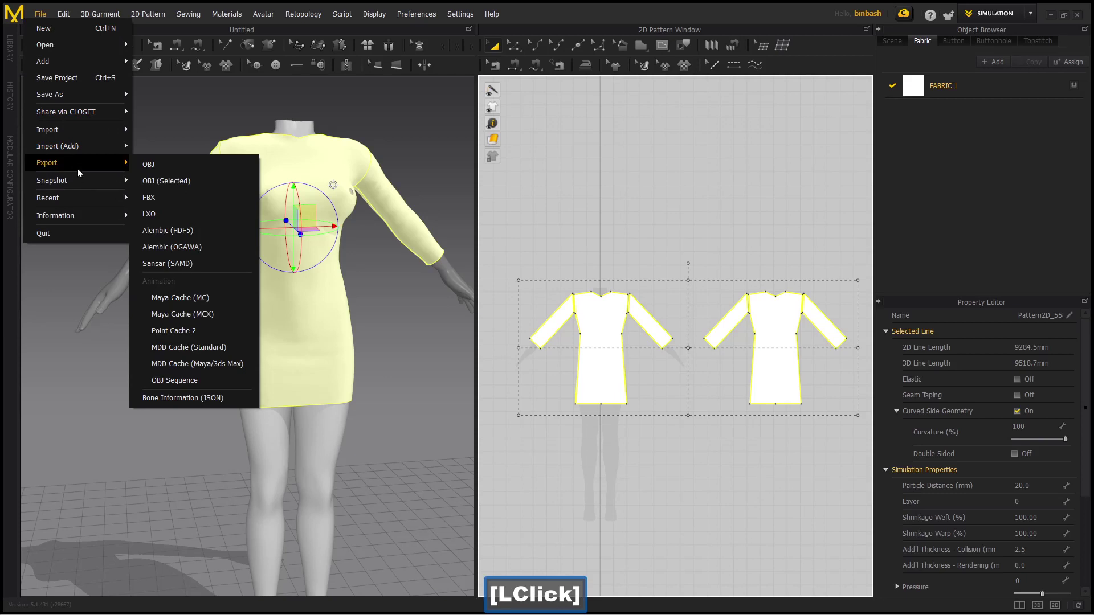
click(149, 189)
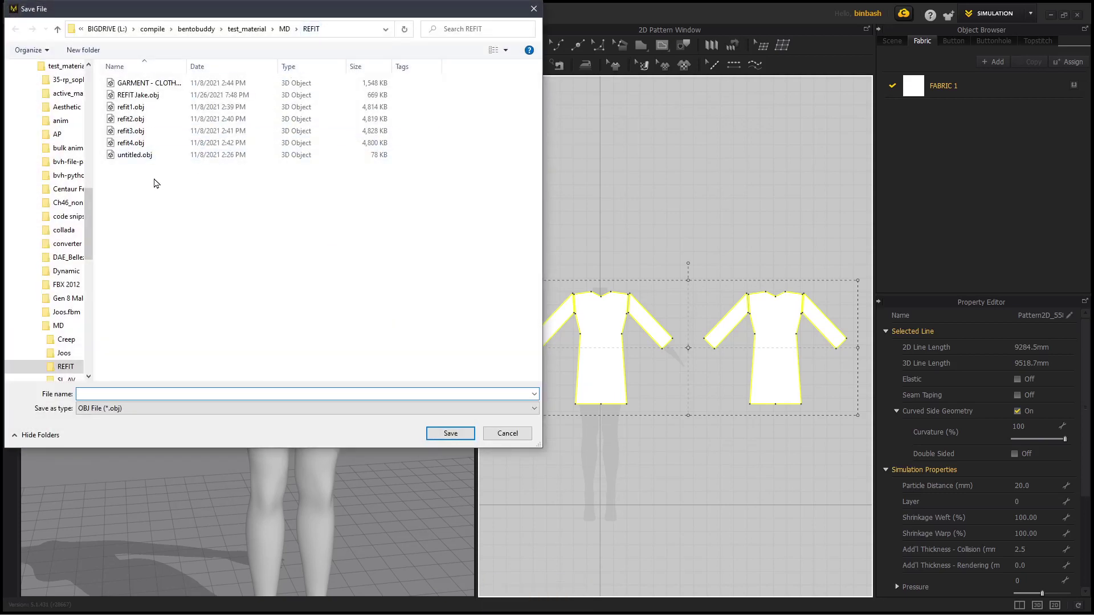
click(162, 100)
key(Left)
key(Delete)
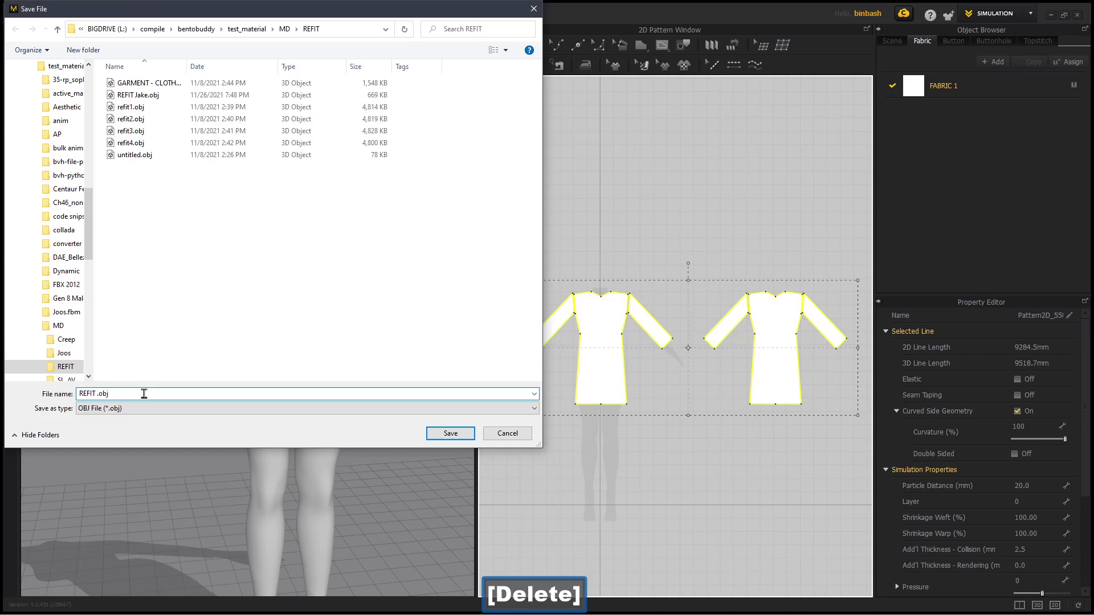
key(shift+v)
text(enus)
key(Return)
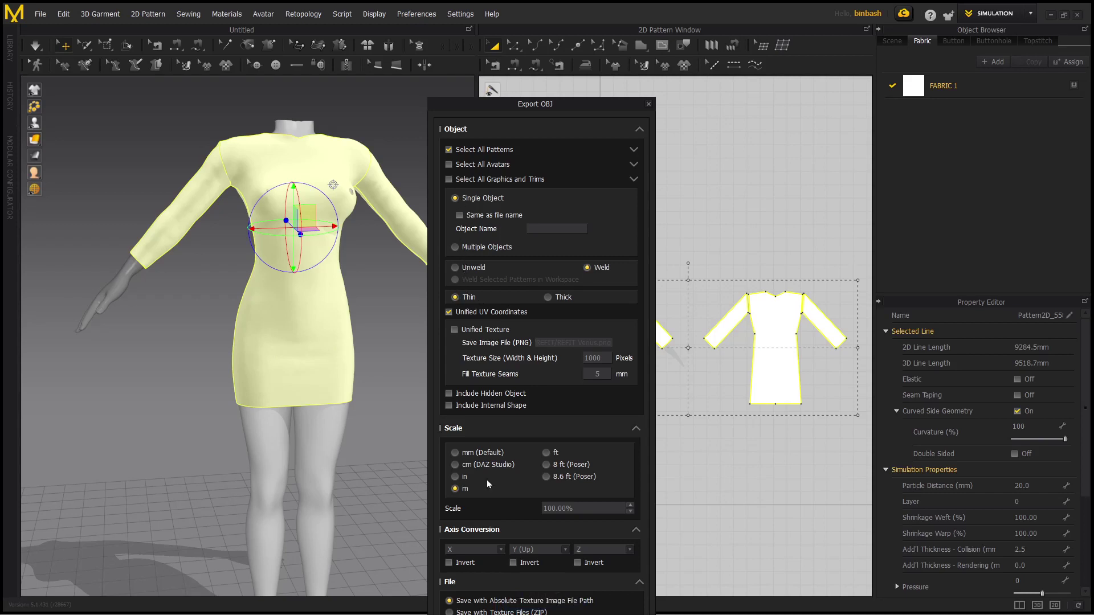
click(589, 105)
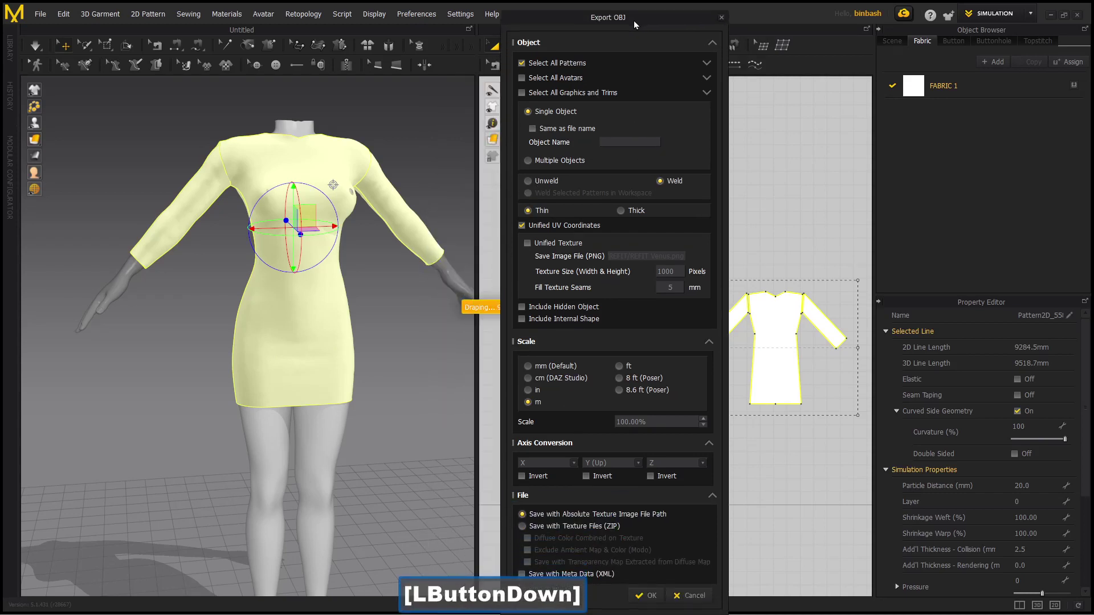
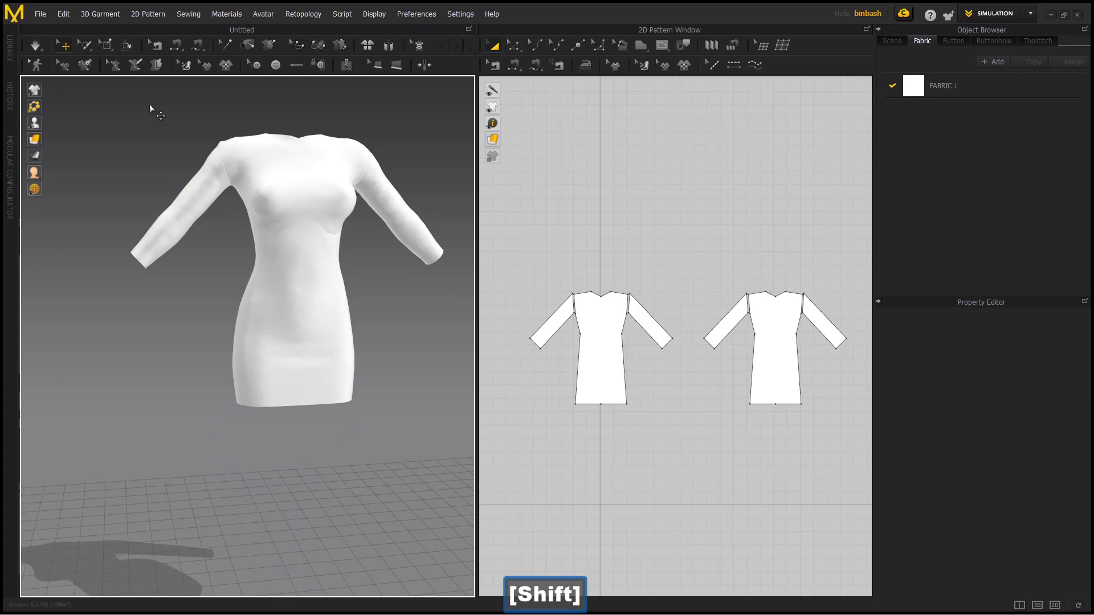
- Add an avatar from file, choosing Belleza Jake.obj as the new body
click(44, 20)
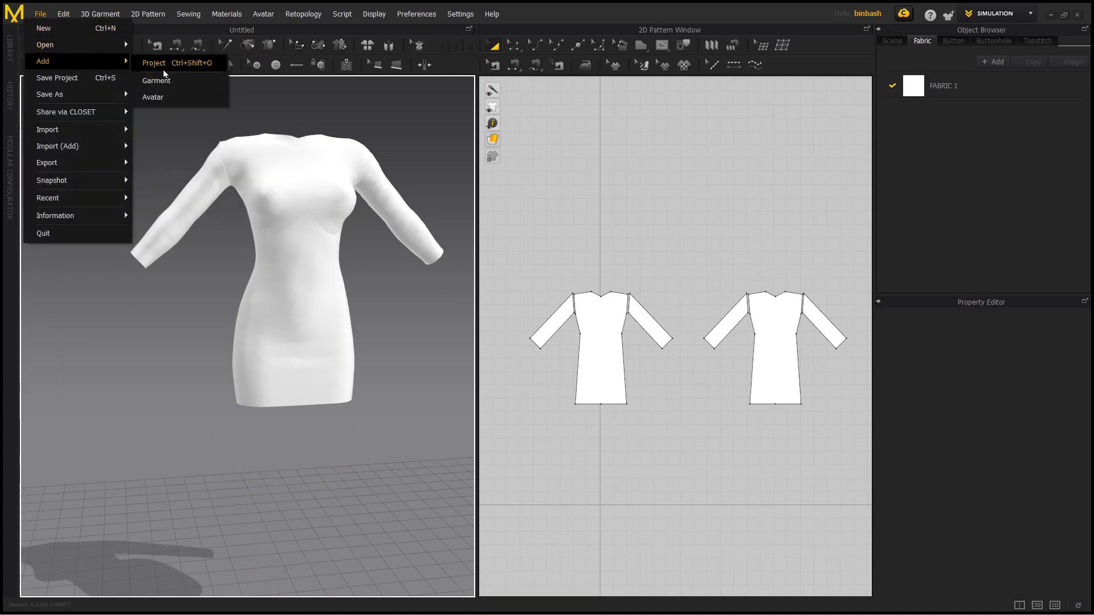
click(202, 109)
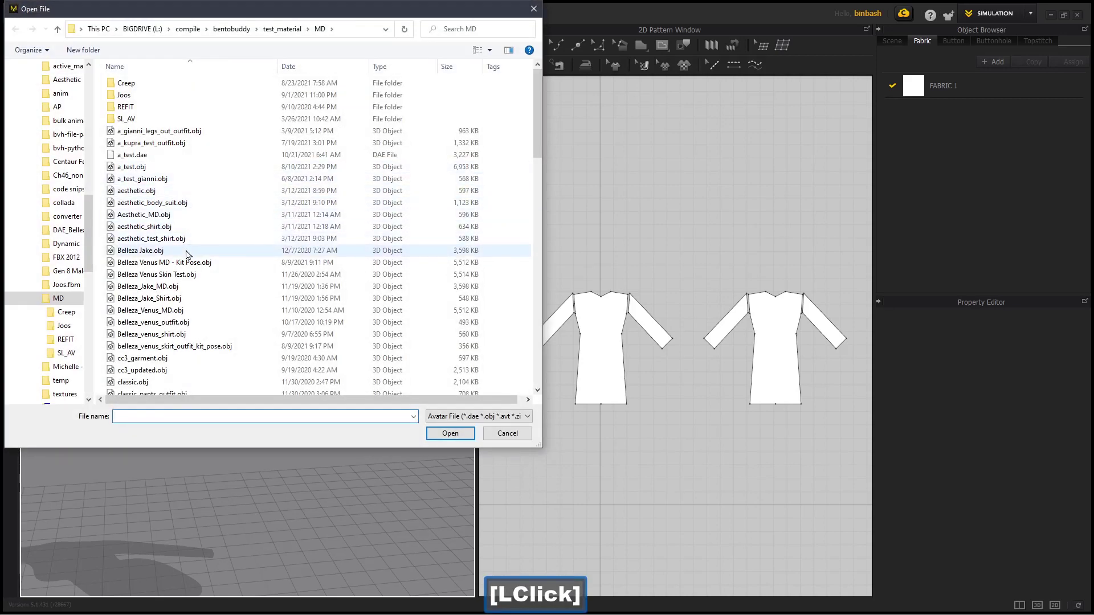
click(191, 260)
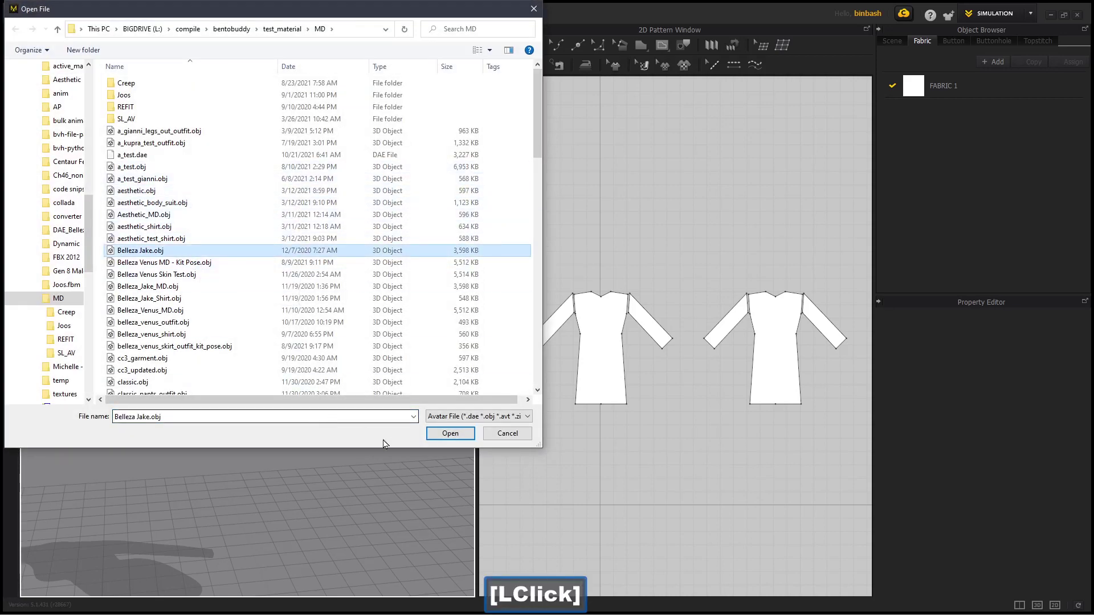
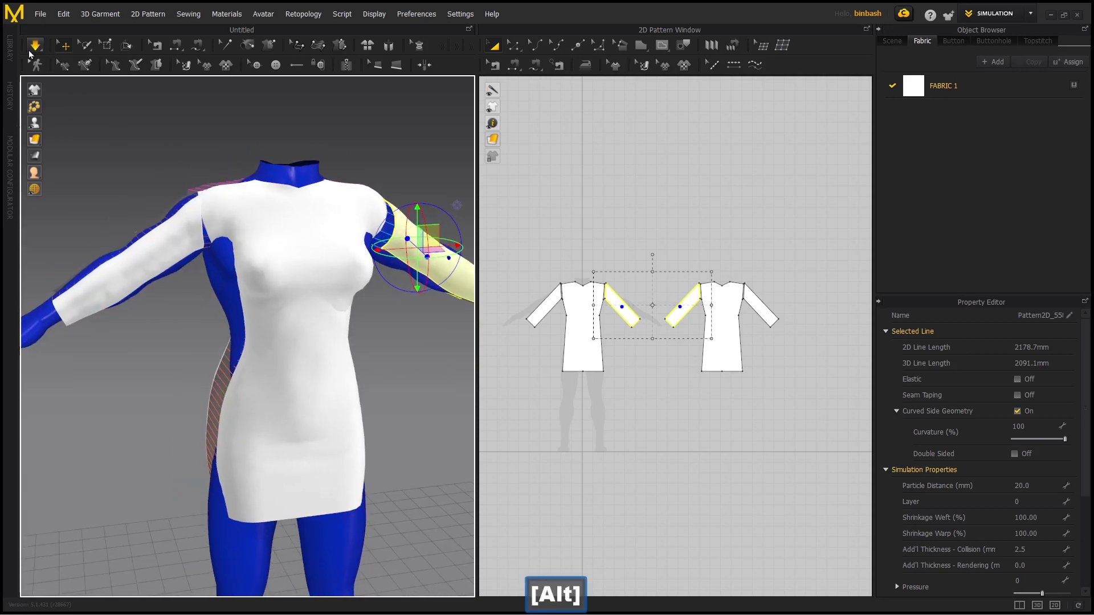
- Simulate the dress so it re-drapes over the male avatar's torso and arms
click(39, 52)
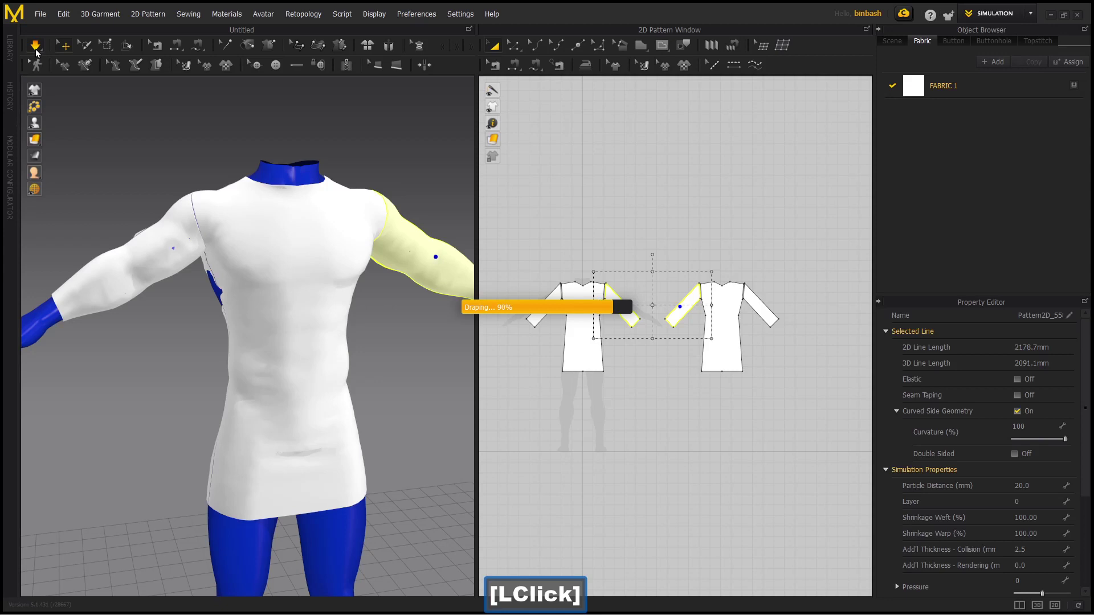
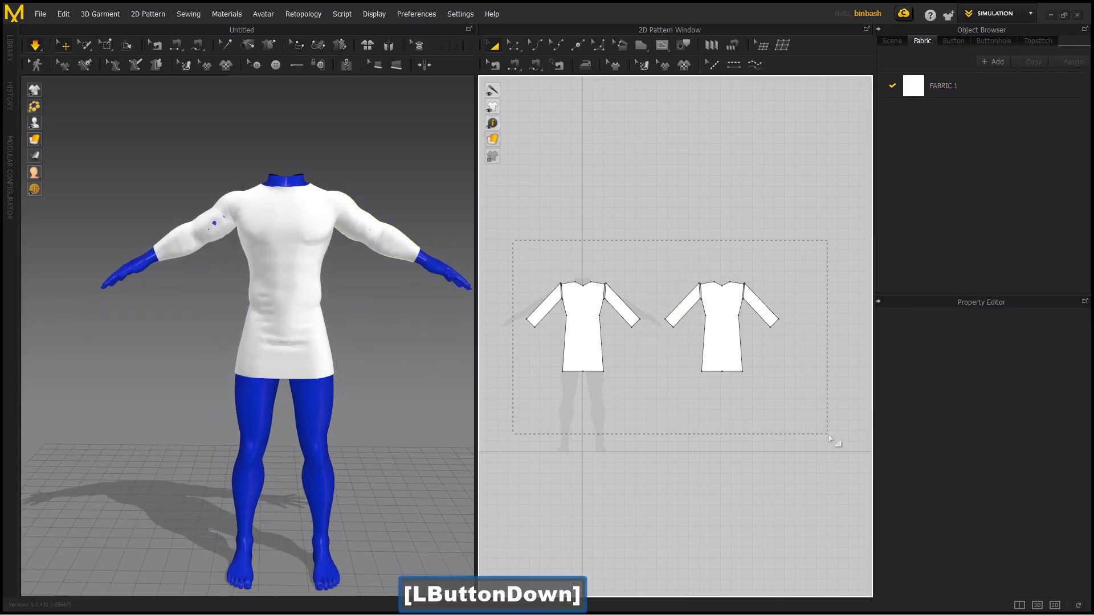
- Export the selected draped dress as REFIT Jake.obj via OBJ (Selected)
click(33, 49)
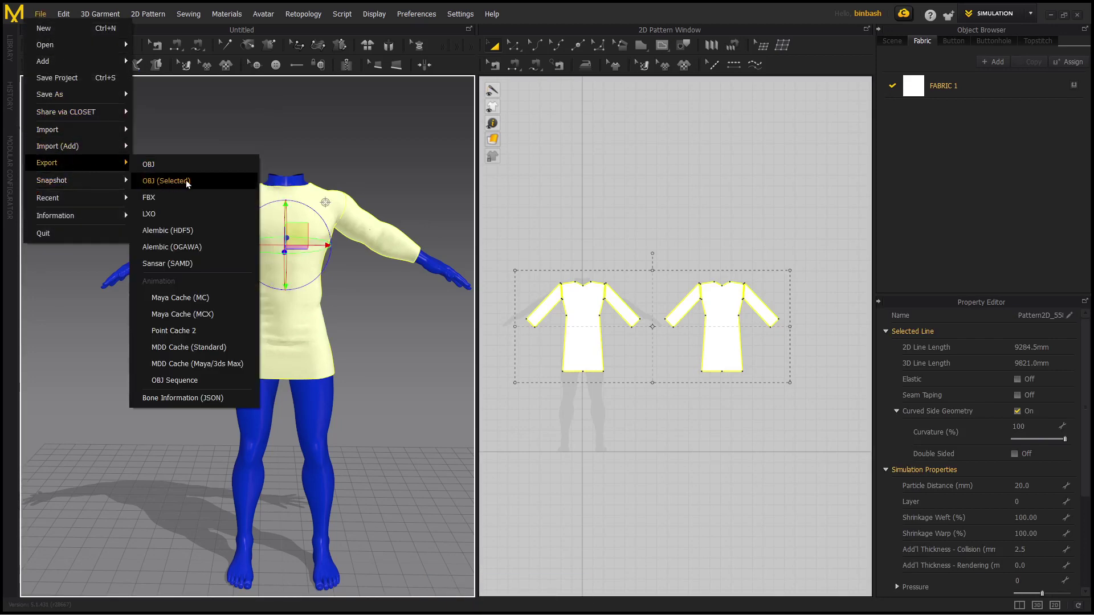
click(190, 186)
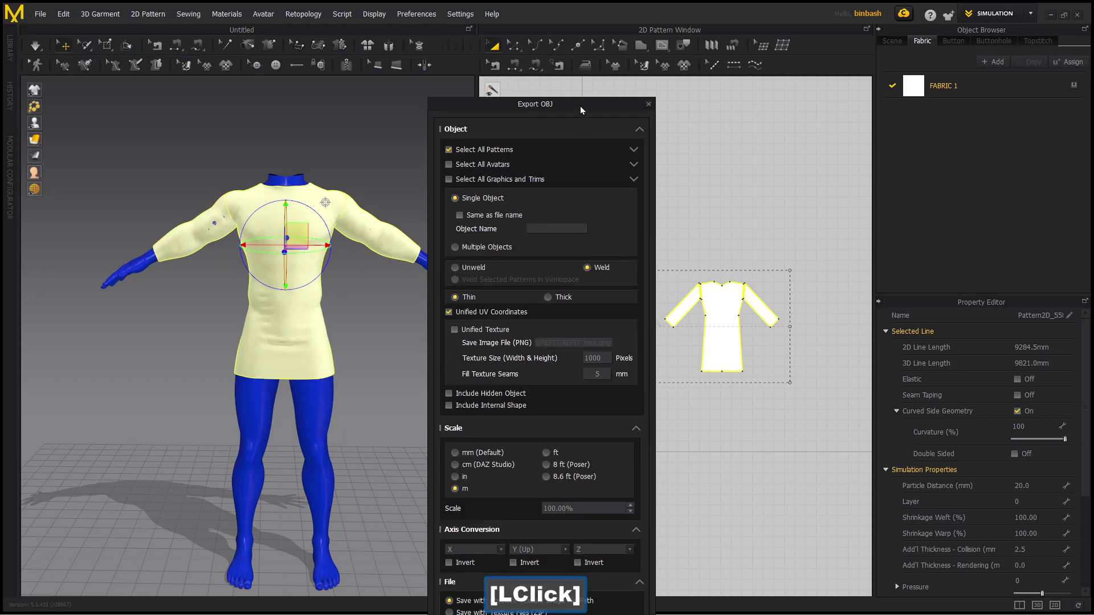
click(581, 112)
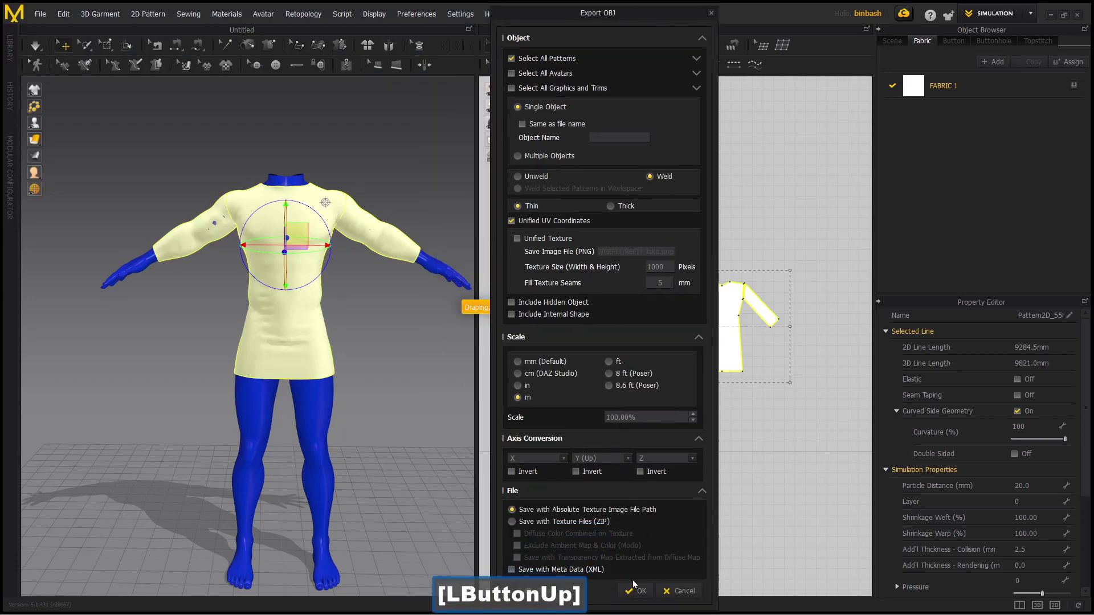
- Confirm the OBJ export settings, then in Blender select the cover_bits skirt object
click(637, 598)
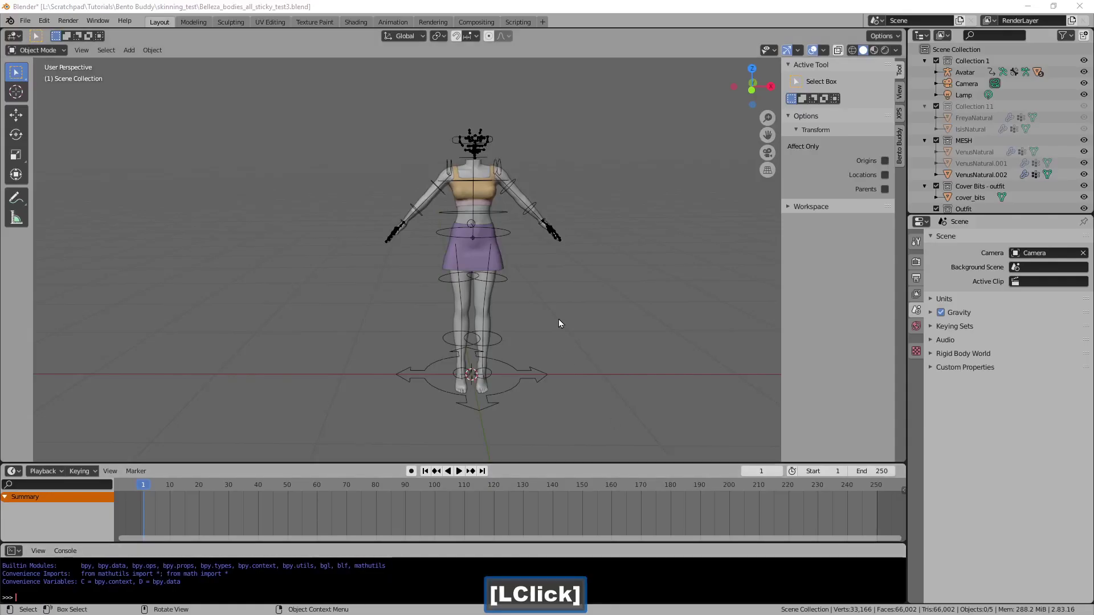
click(498, 261)
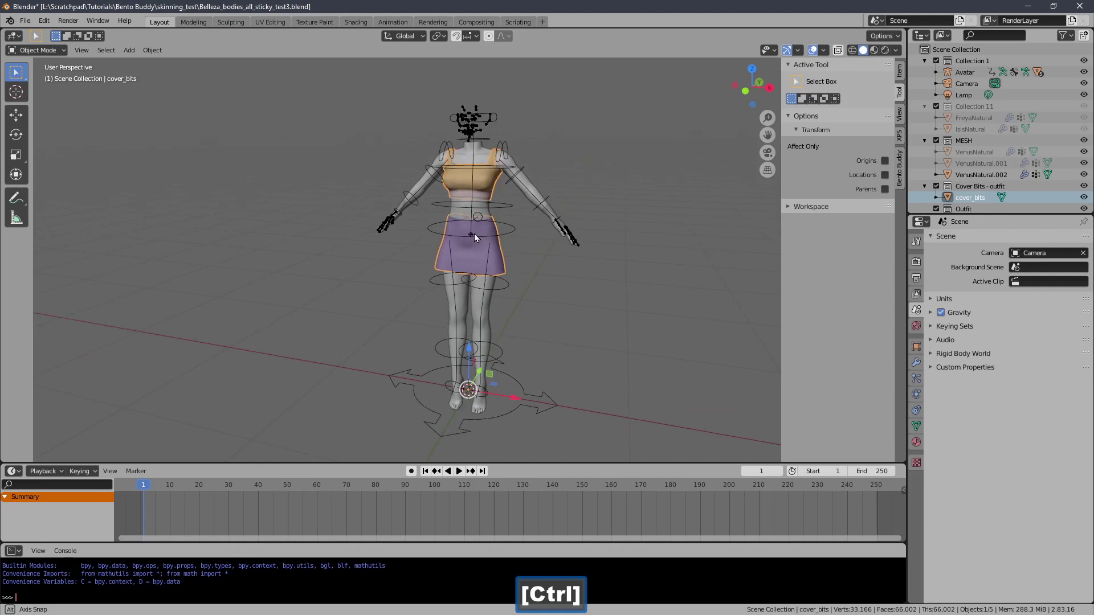
click(497, 264)
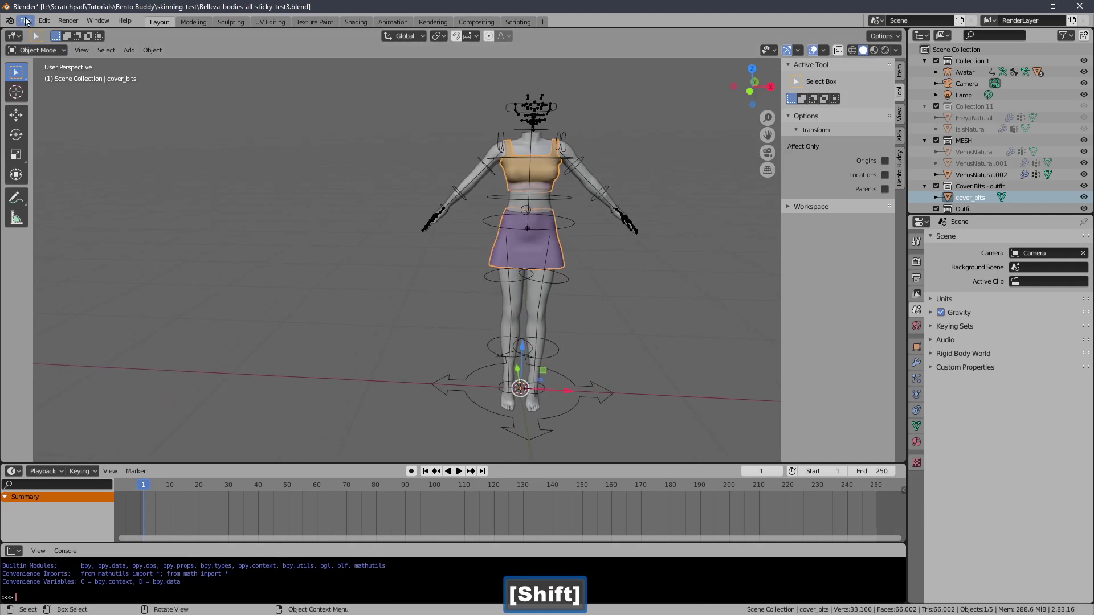
- Import the exported REFIT Jake garment into the scene as a Wavefront OBJ
click(27, 26)
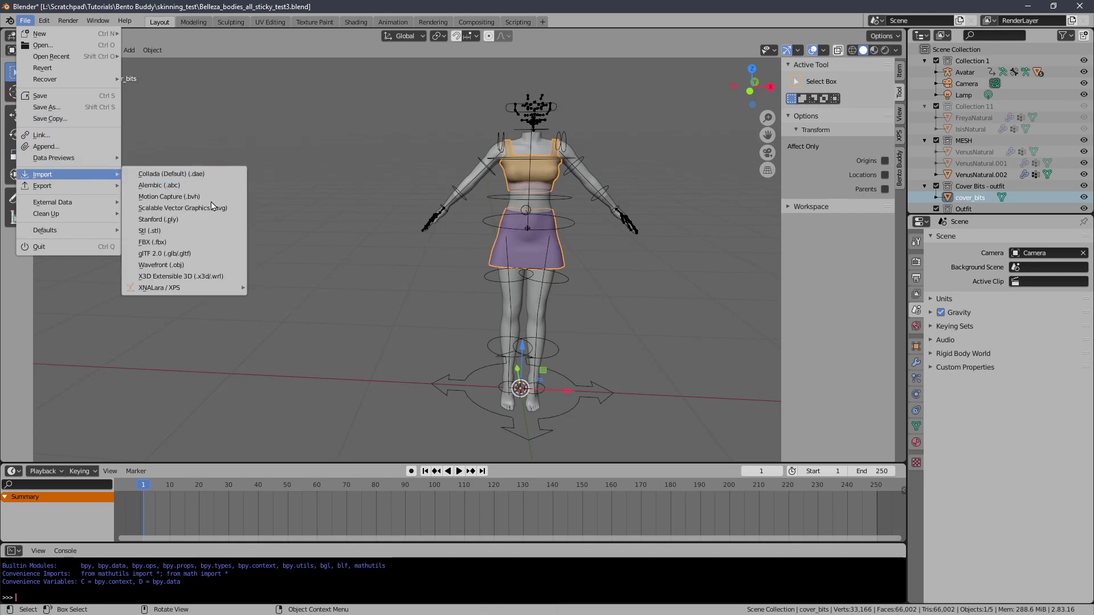
click(214, 271)
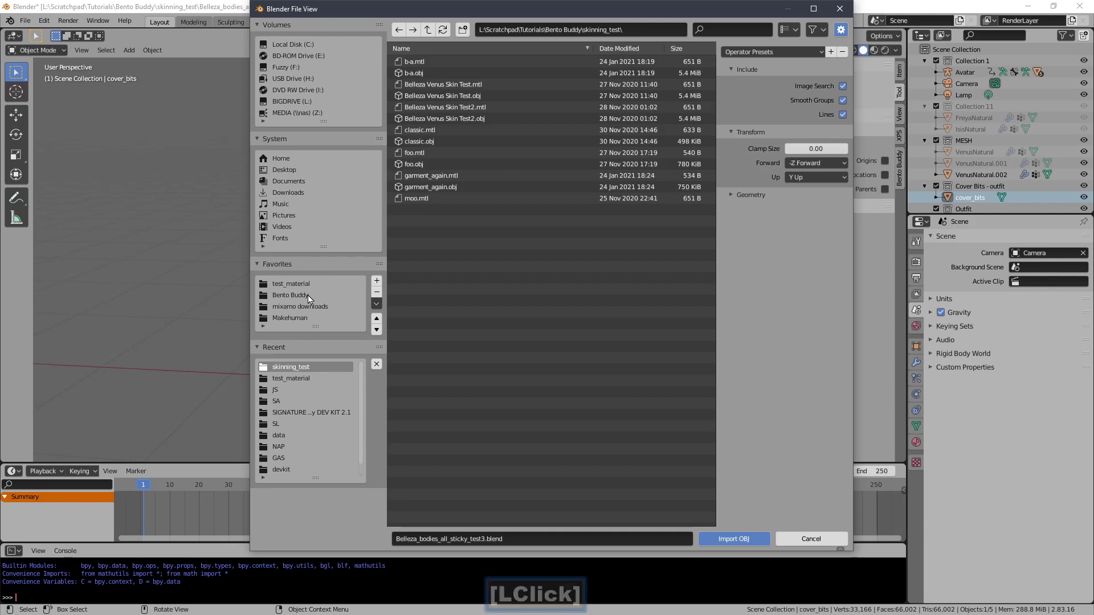
click(310, 294)
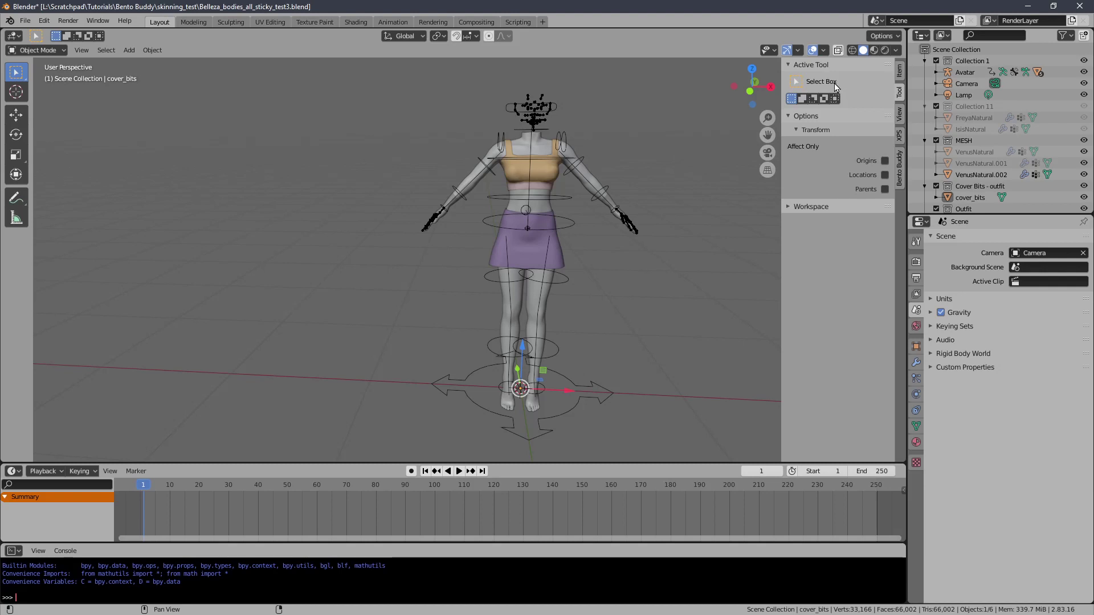
- Adjust the viewport gizmo settings and enlarge the outliner to show every object
click(796, 58)
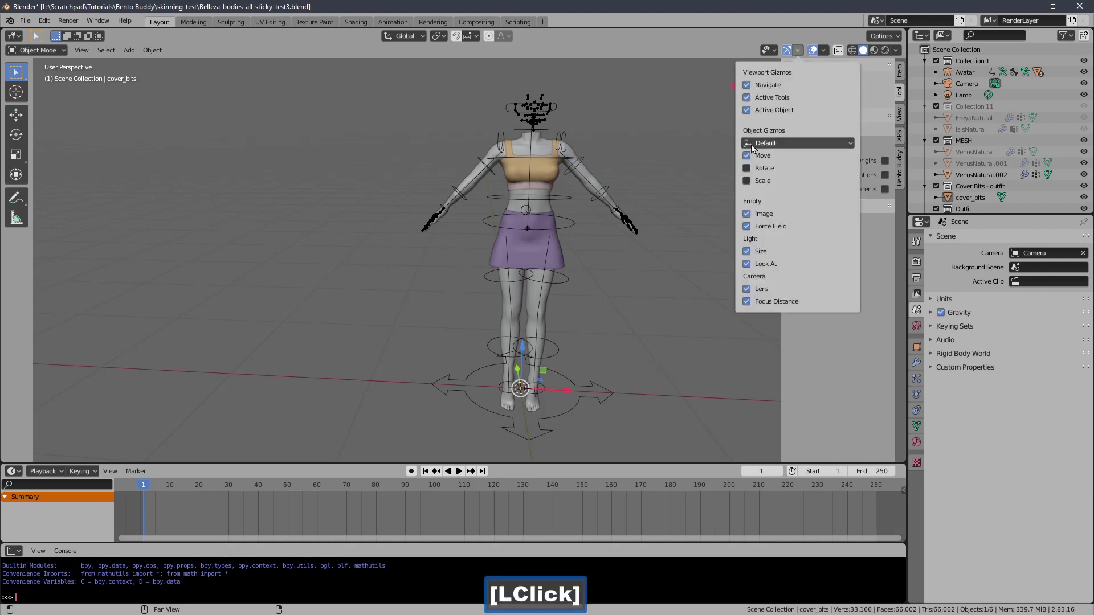
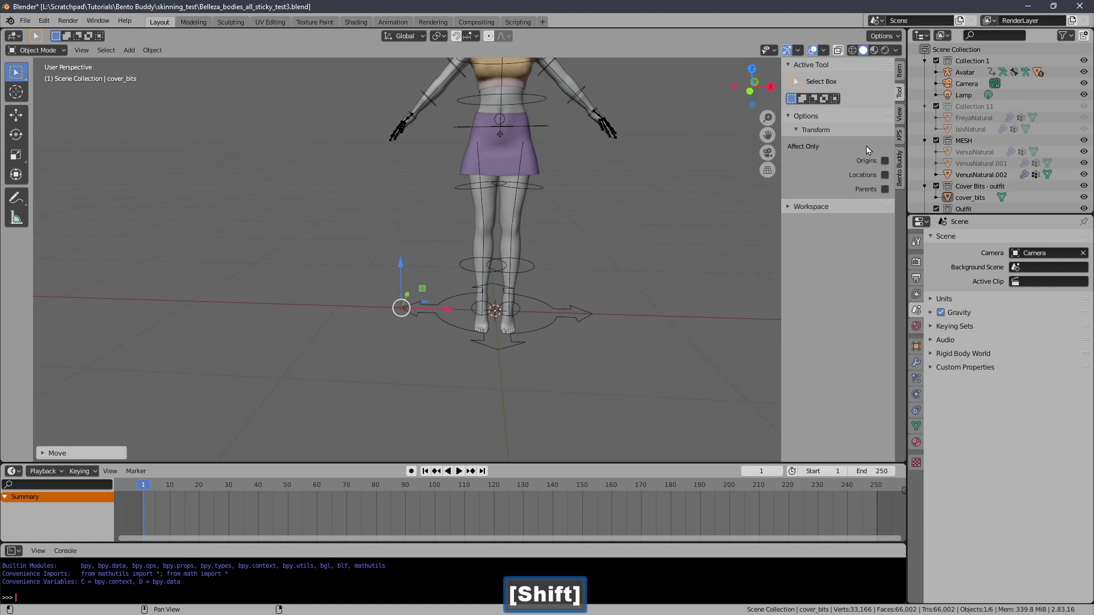
click(1089, 116)
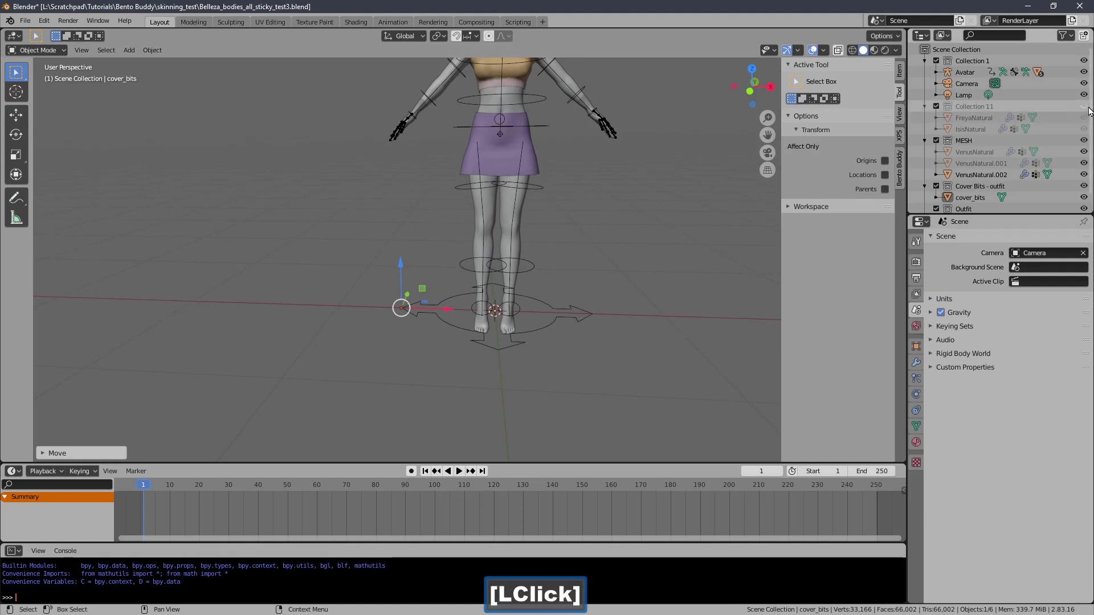
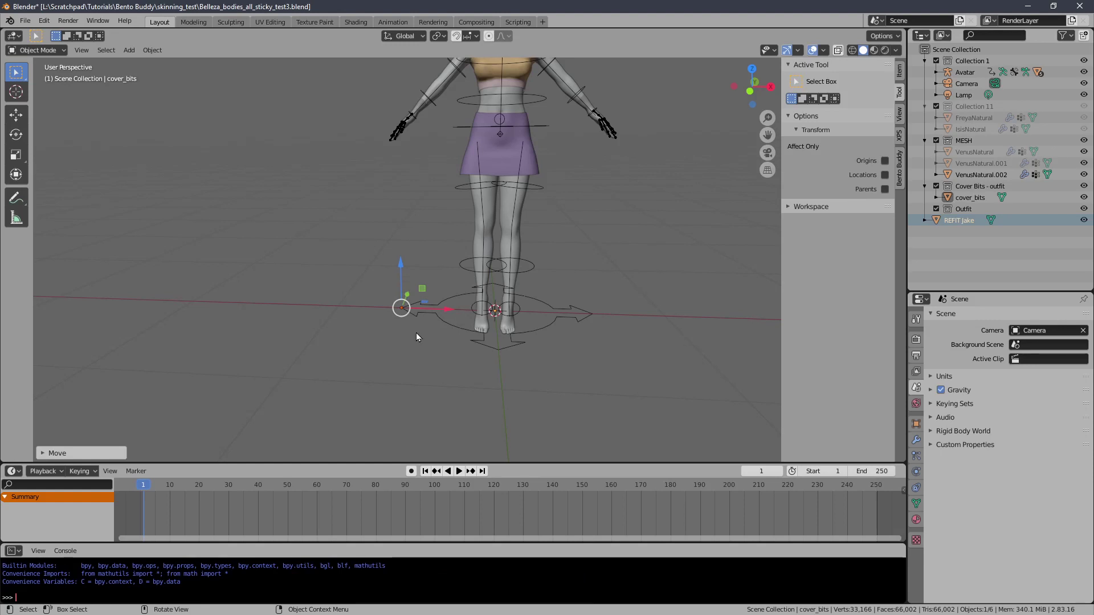
click(441, 314)
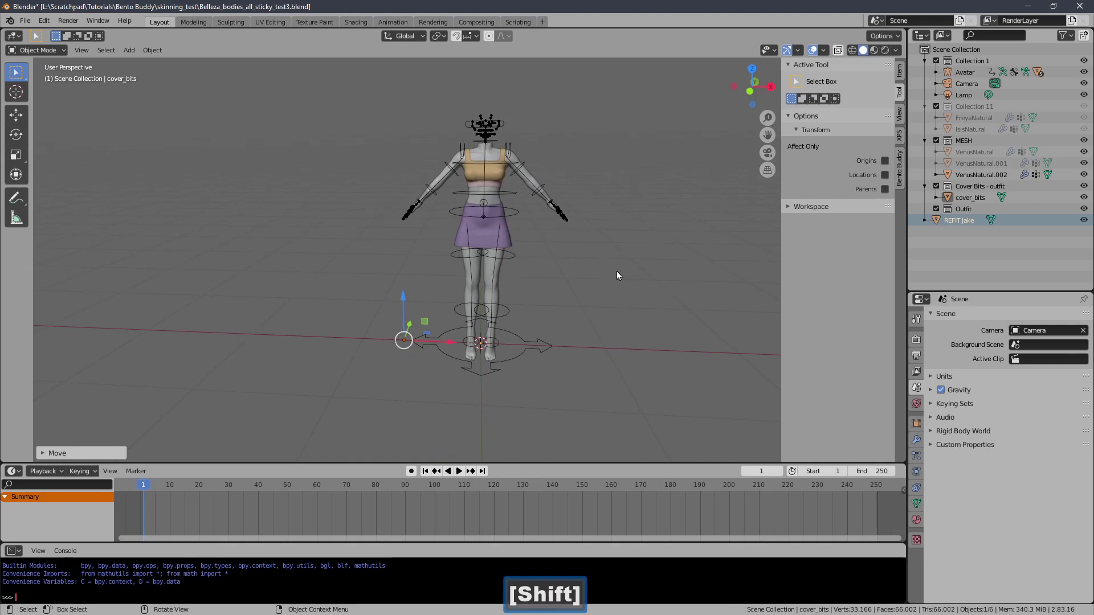
- Delete the imported REFIT Jake garment from the scene
key(Delete)
right_click(616, 270)
key(Delete)
- Re-import the REFIT Jake OBJ and move REFIT Jake.001 to the left of the avatar
click(28, 30)
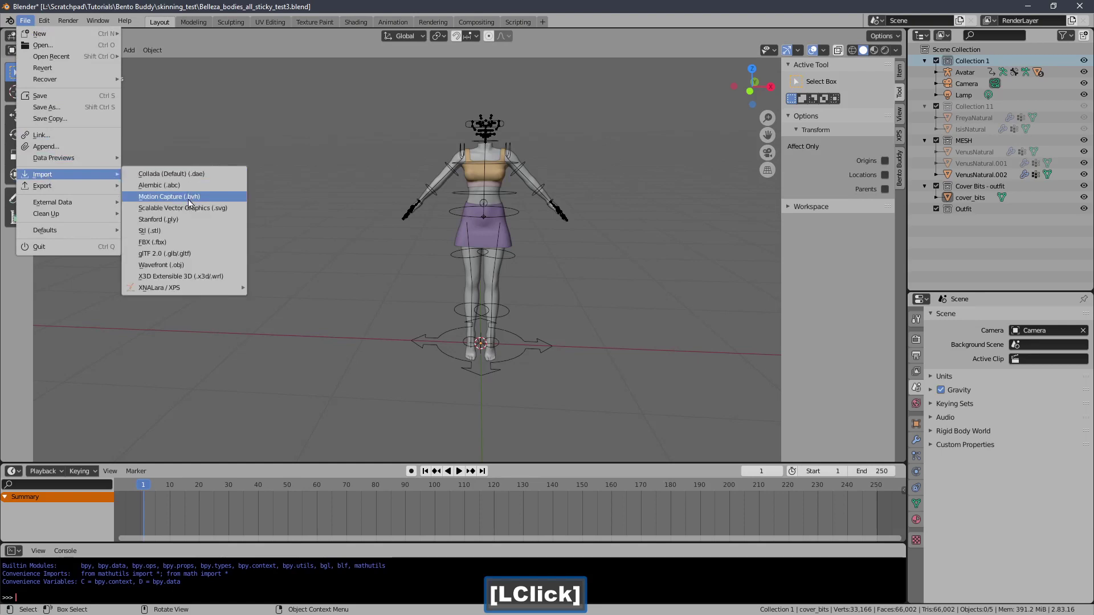
click(203, 276)
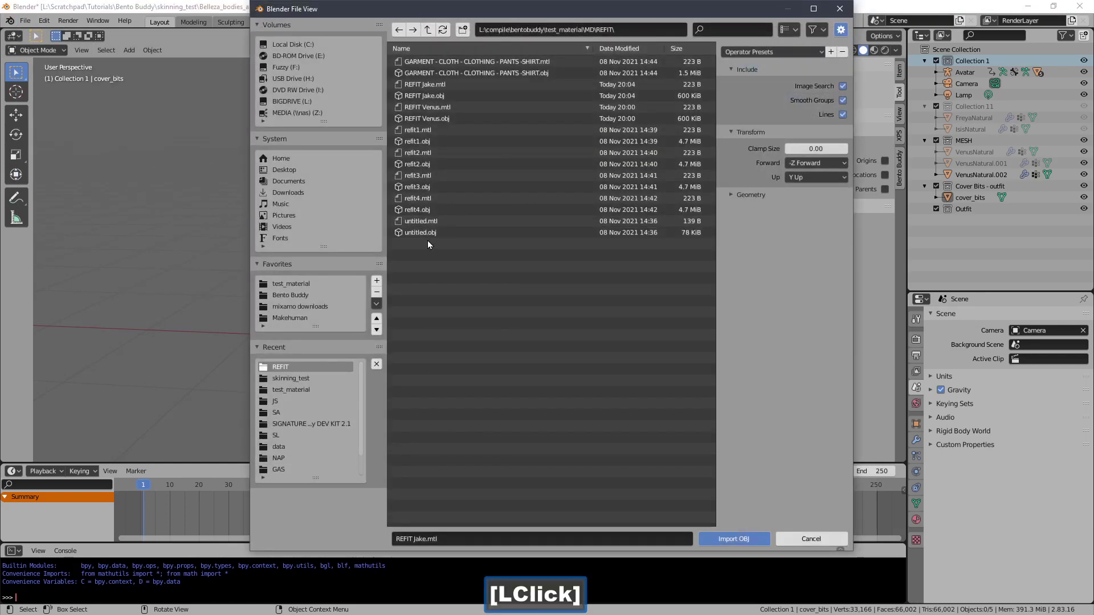
click(466, 101)
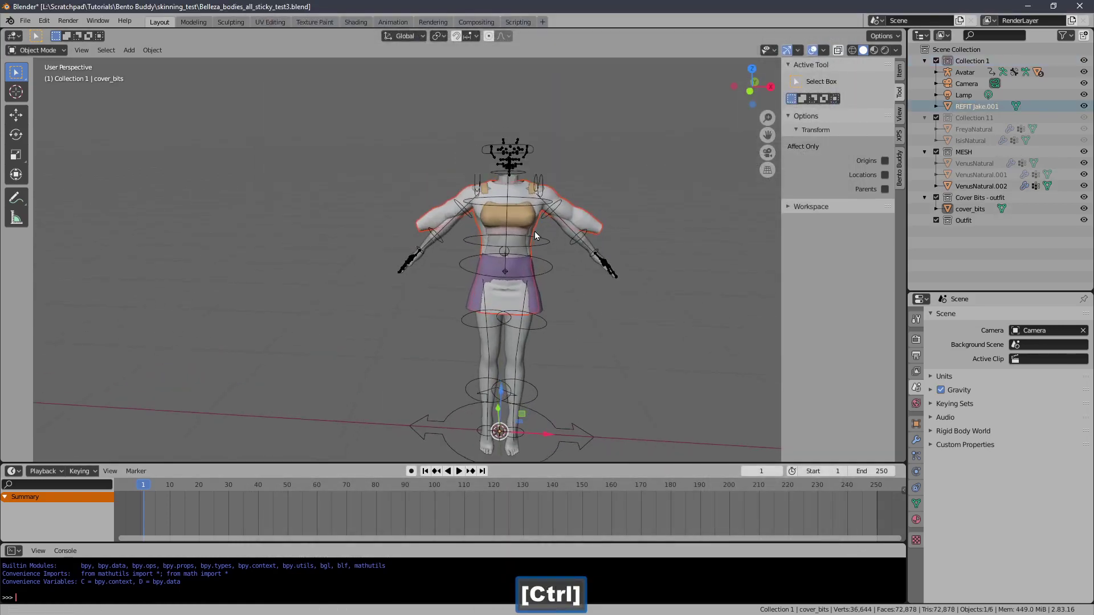
click(454, 197)
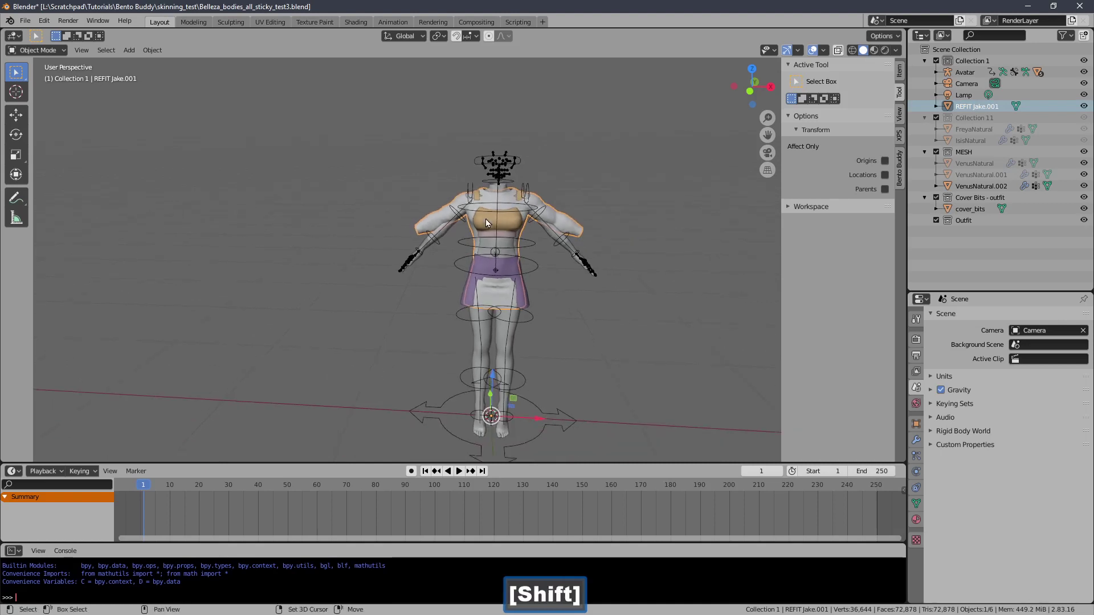
click(494, 372)
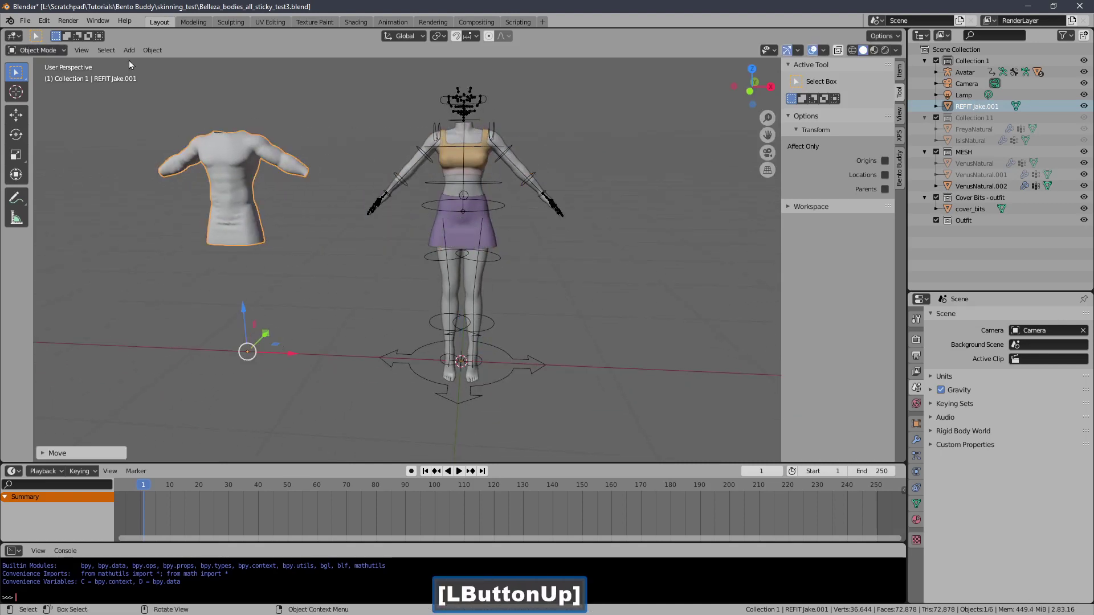
- Import REFIT Venus.obj into the scene and make cover_bits the active object
click(29, 28)
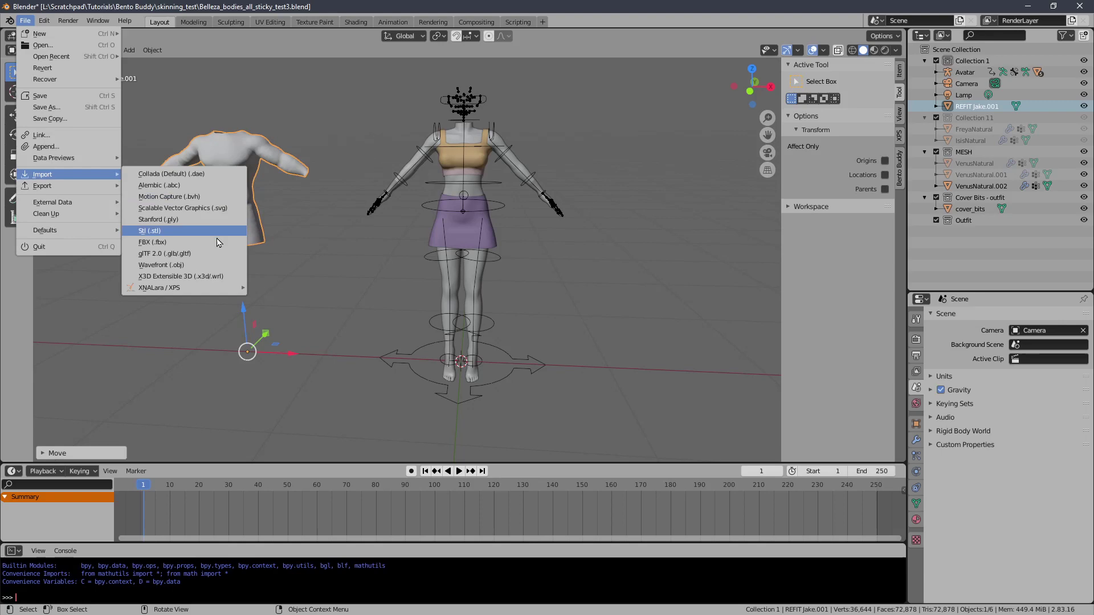
click(221, 270)
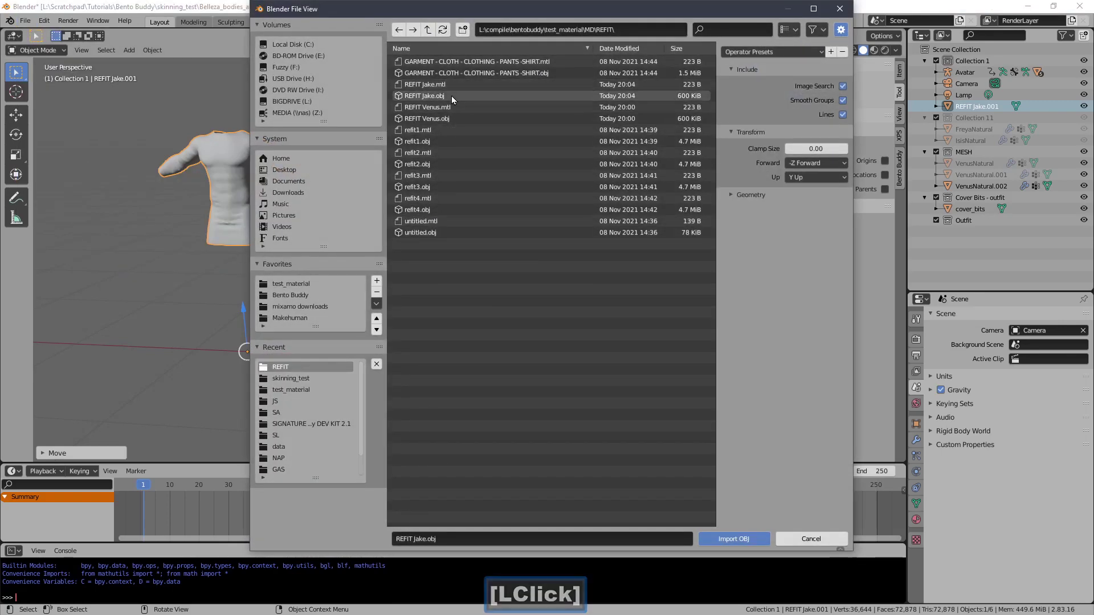
click(451, 125)
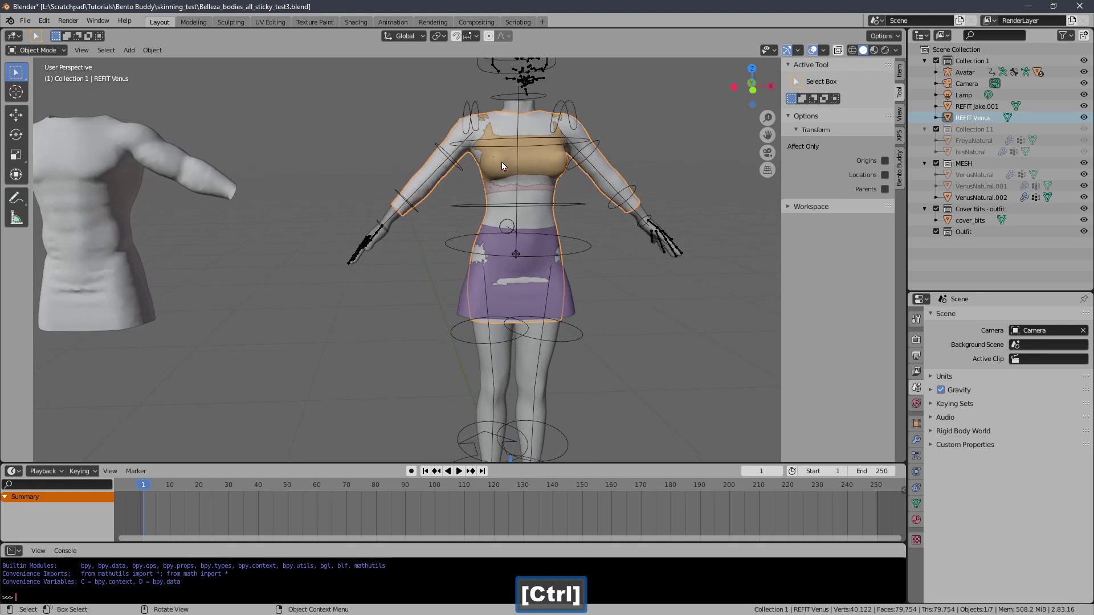
click(536, 168)
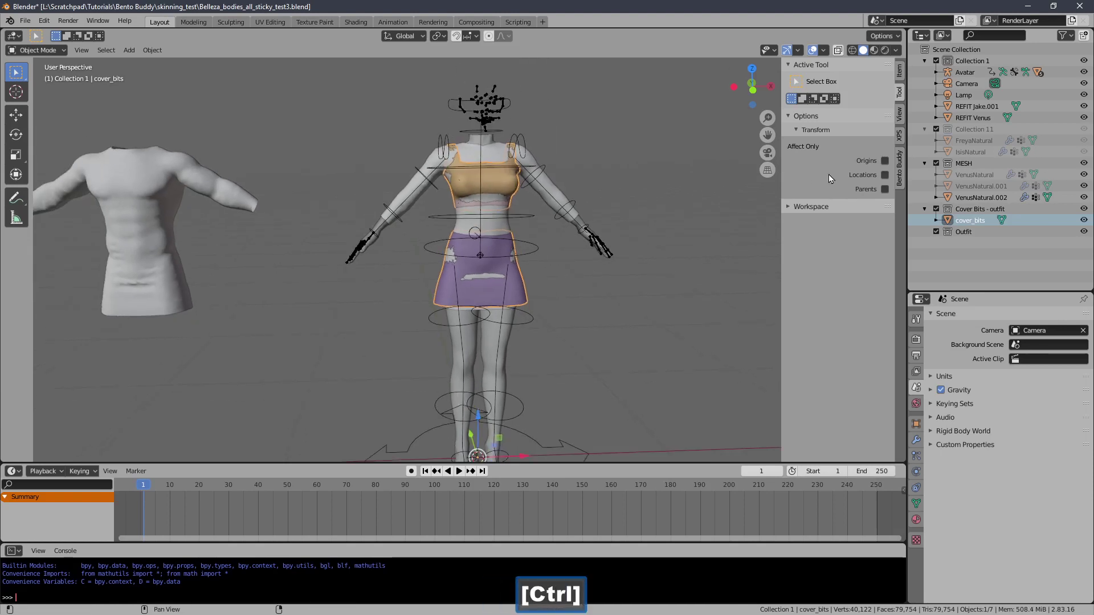
- Enable Bento Buddy Mesh Refit and lock cover_bits as the garment source
click(901, 181)
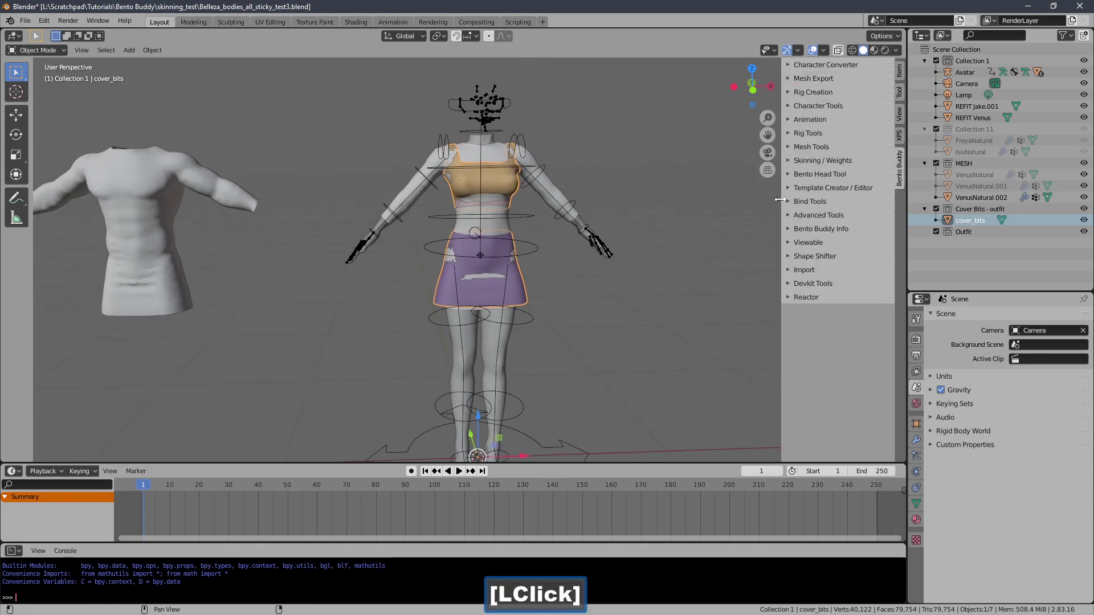
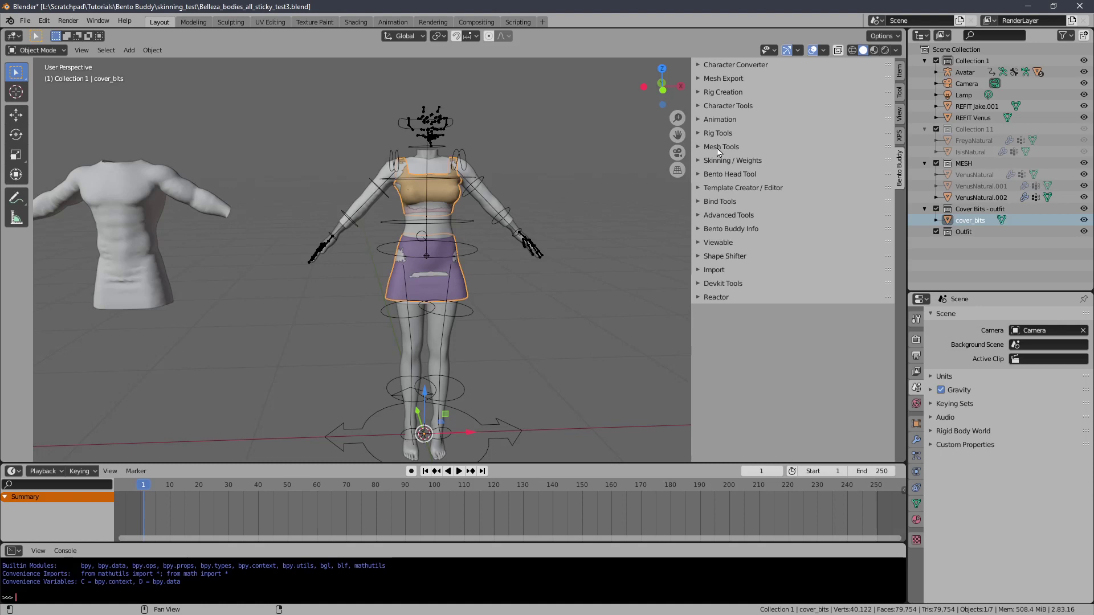
click(718, 153)
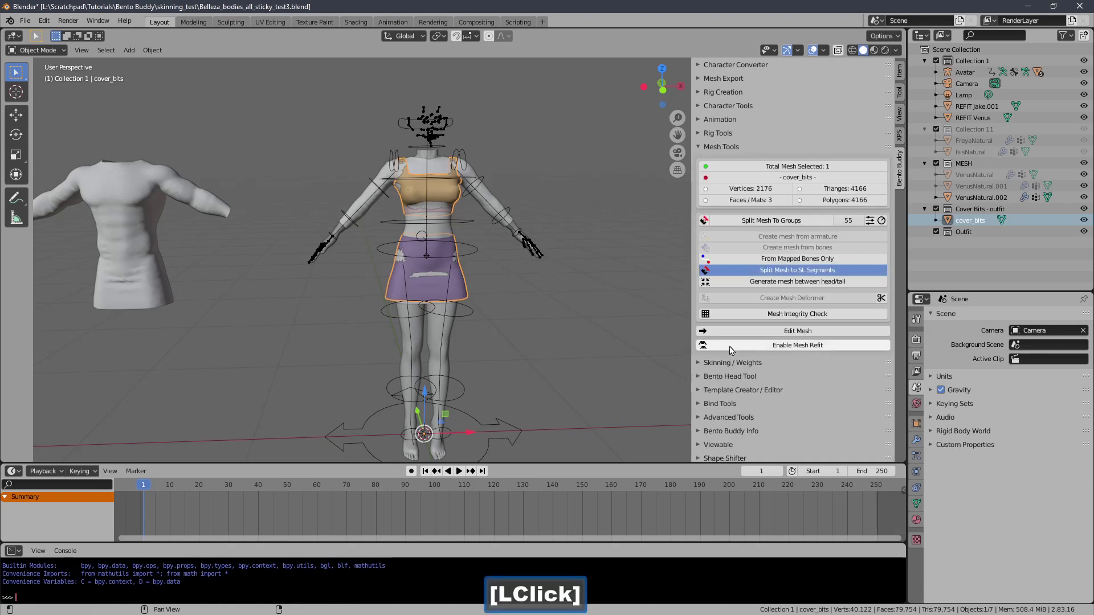
click(736, 352)
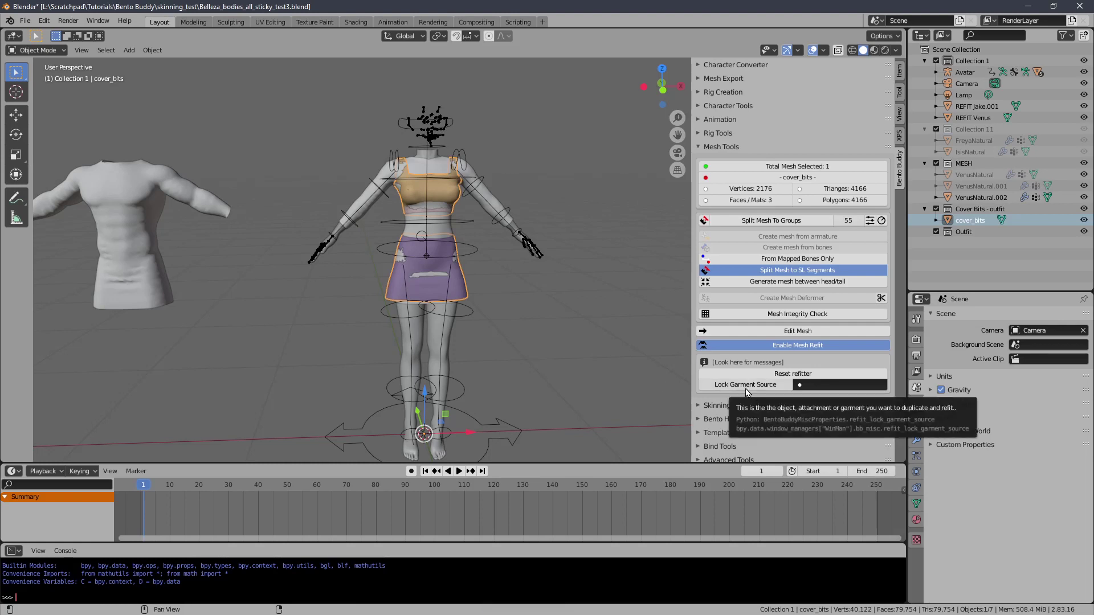
click(746, 395)
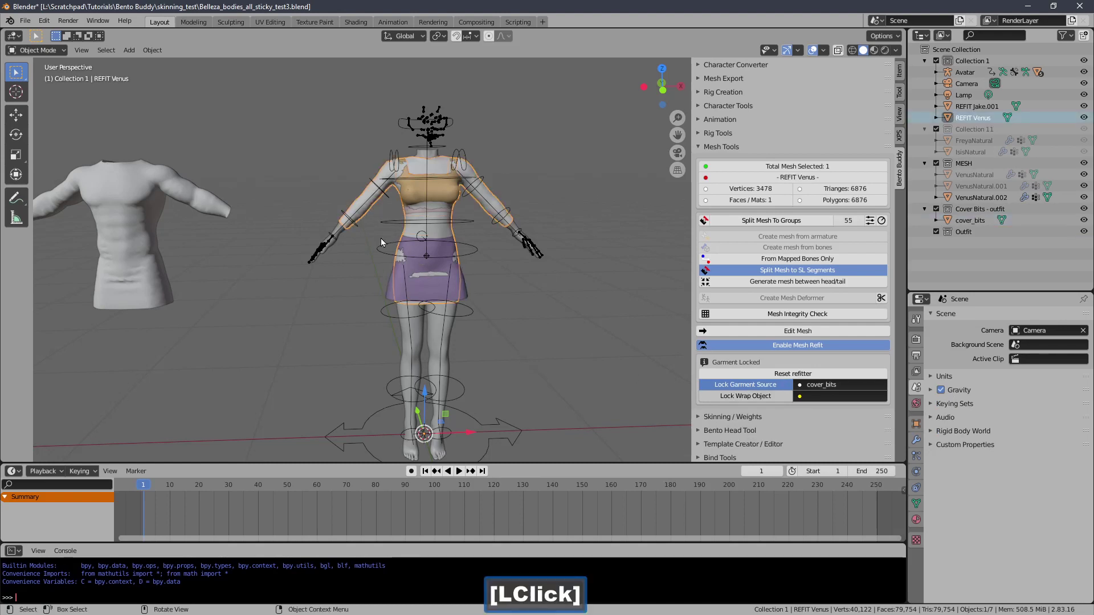
- Select only the REFIT Venus body and lock it as the wrap object
click(131, 227)
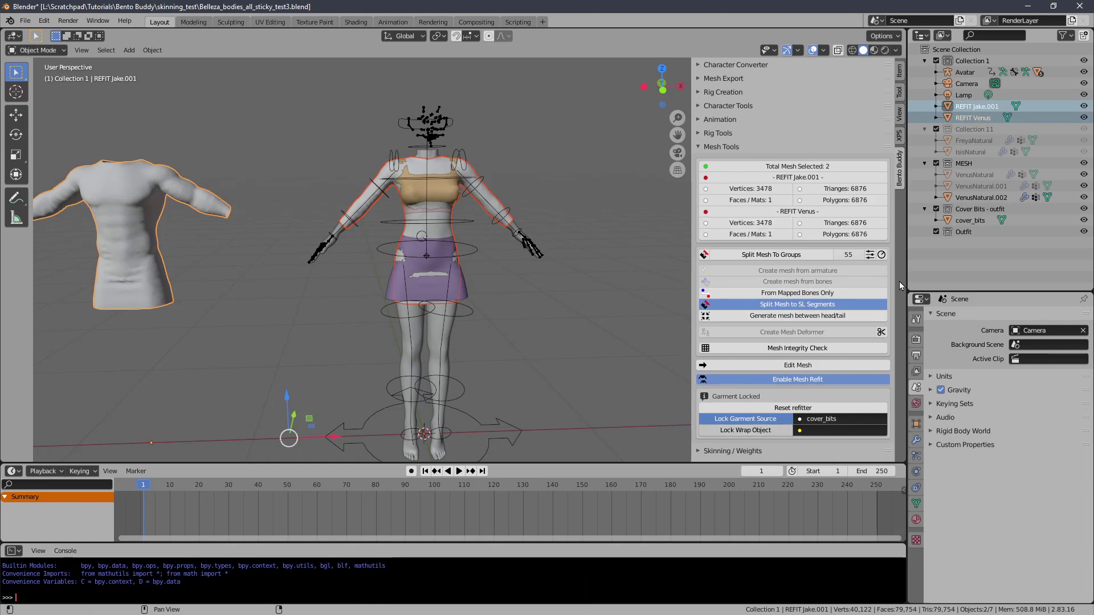
click(894, 289)
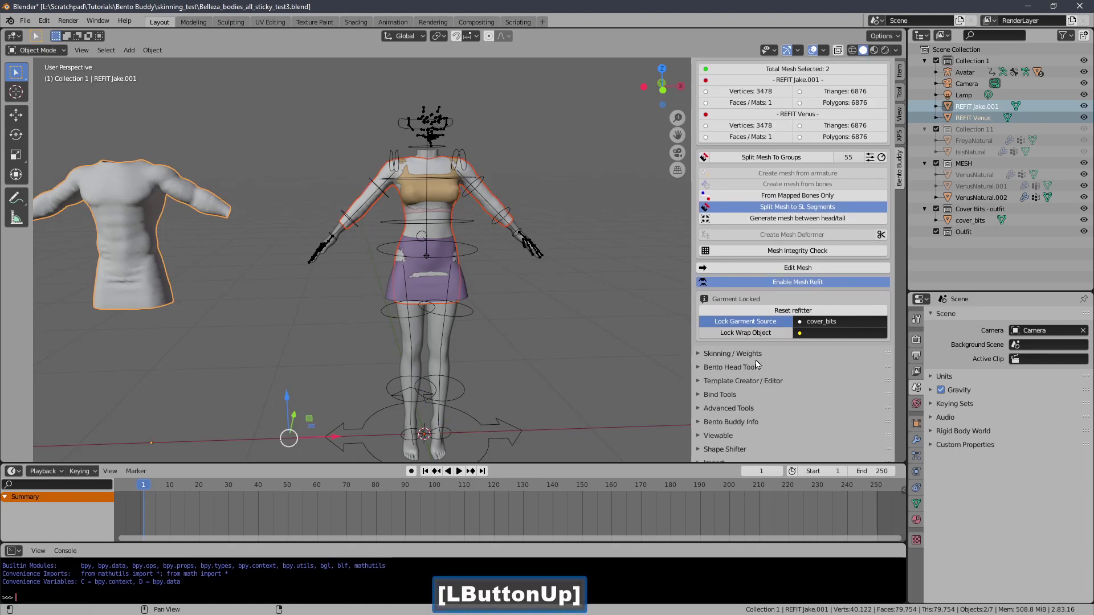
click(744, 340)
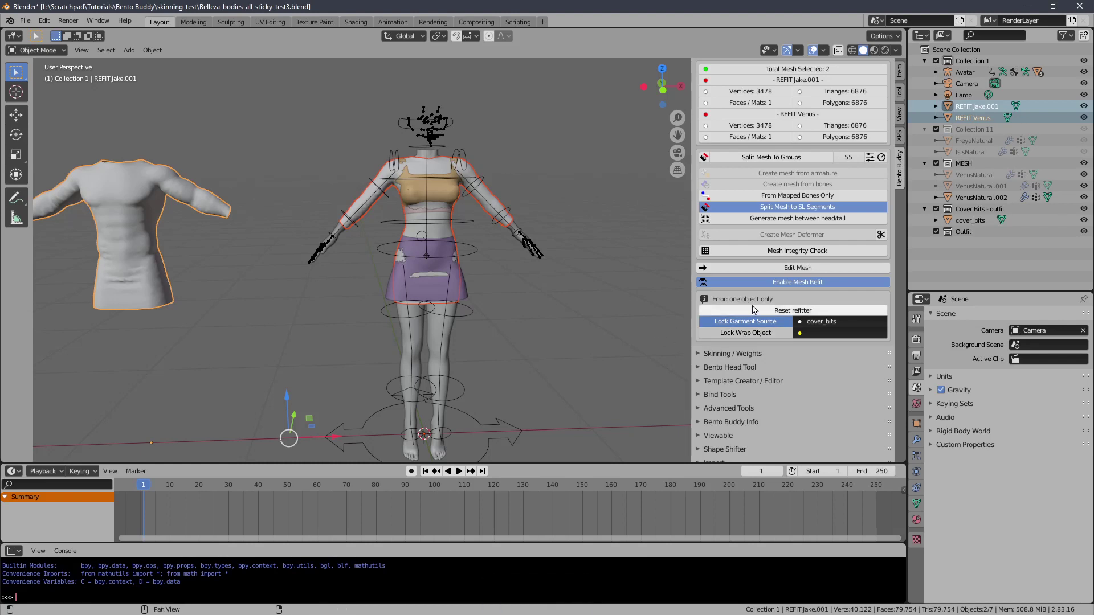
click(600, 307)
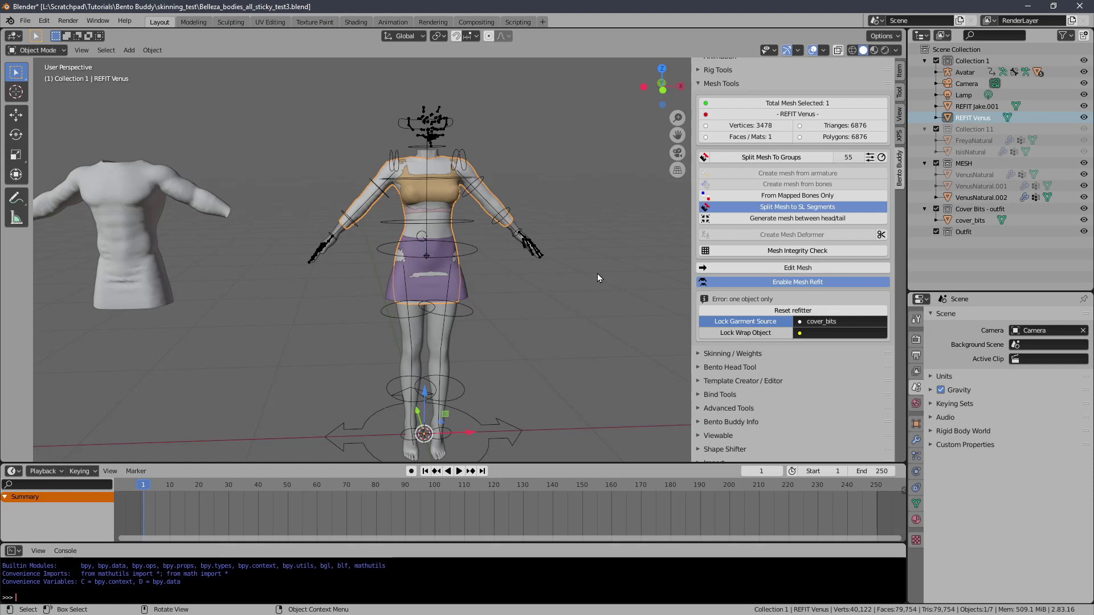
click(714, 341)
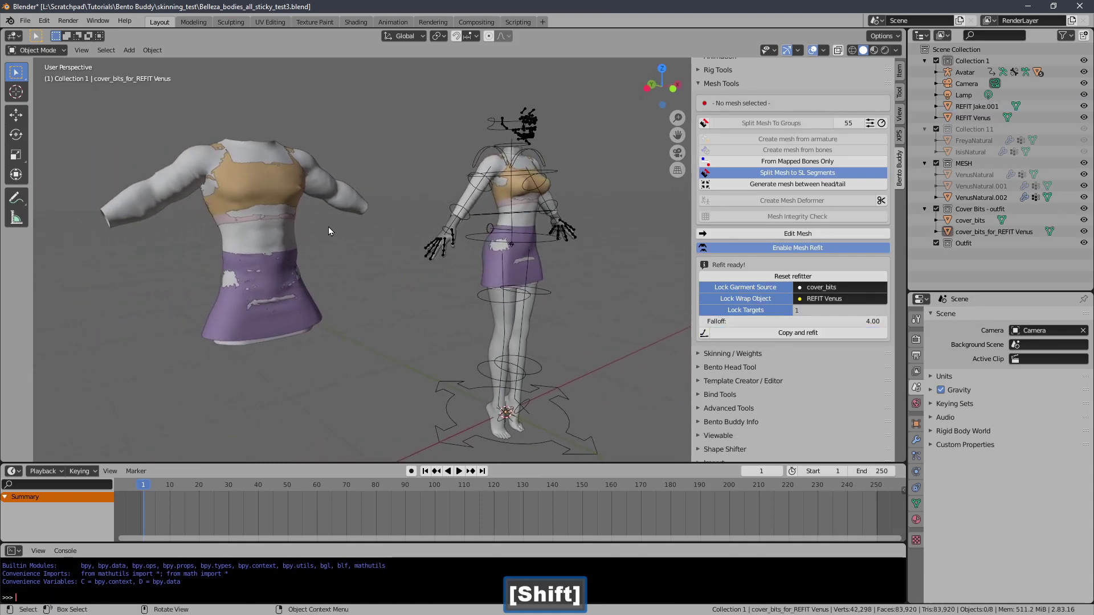
- Select cover_bits_for_REFIT Venus and enter Edit Mode to edit its vertices
click(311, 241)
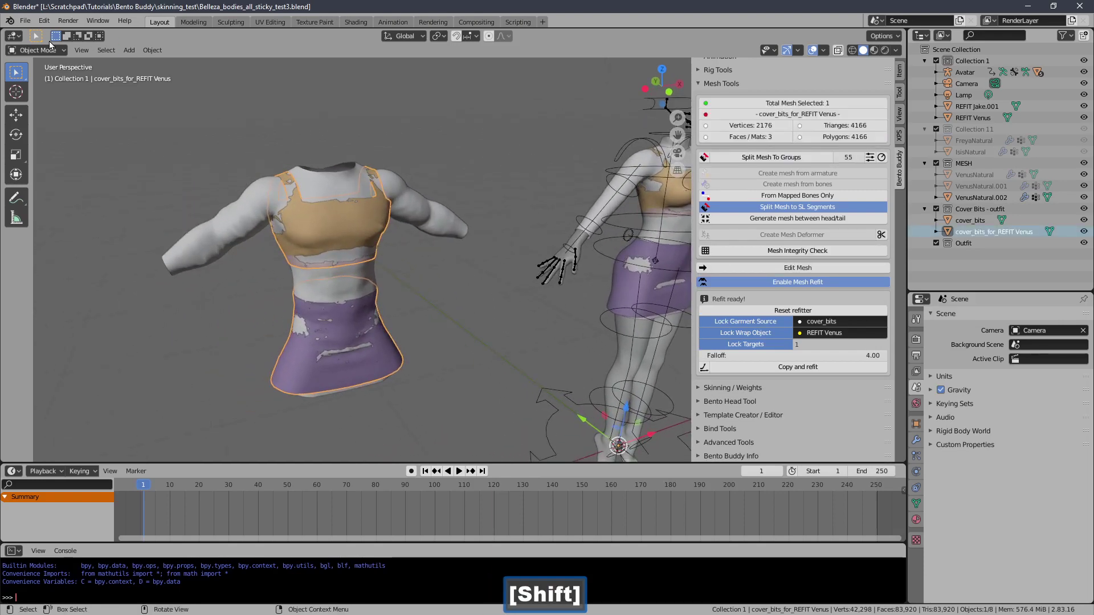
click(49, 49)
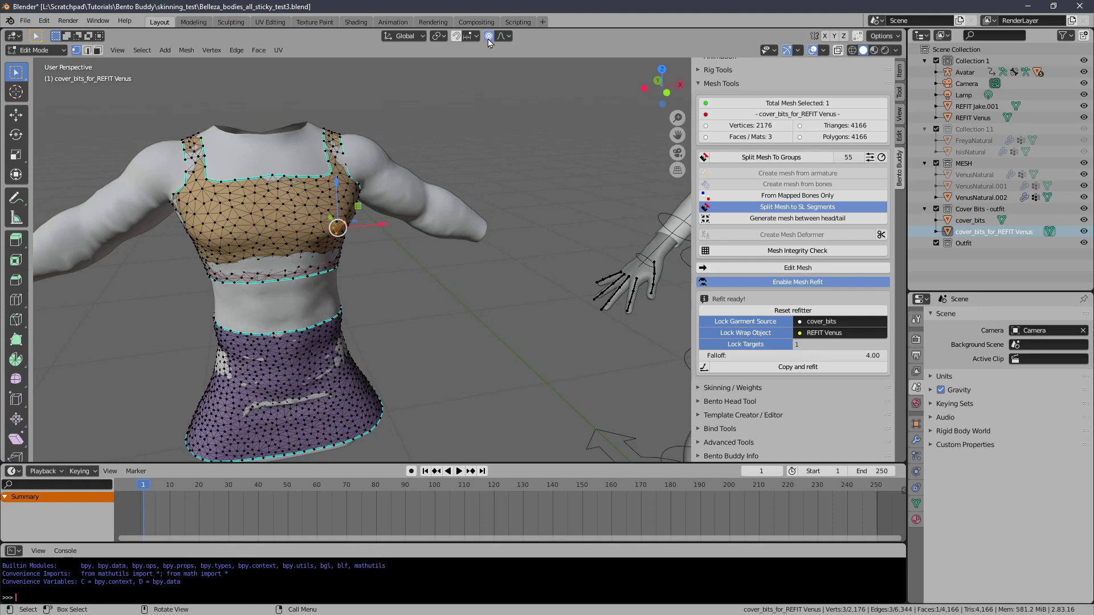
- Select the shoulder strap's top vertex and move it upward along Z with proportional falloff
click(488, 45)
double_click(488, 45)
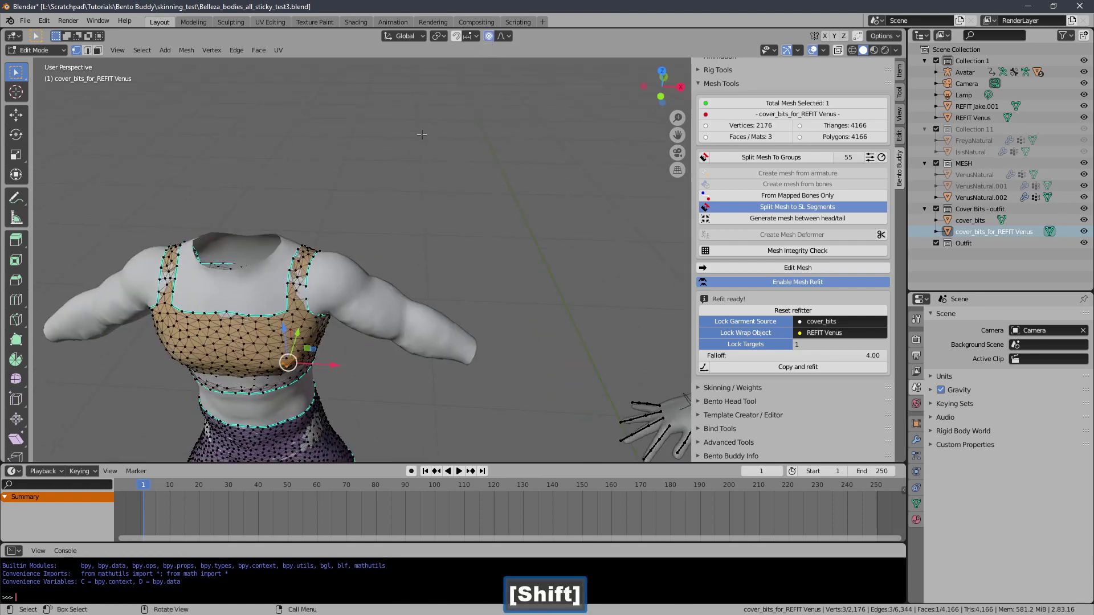
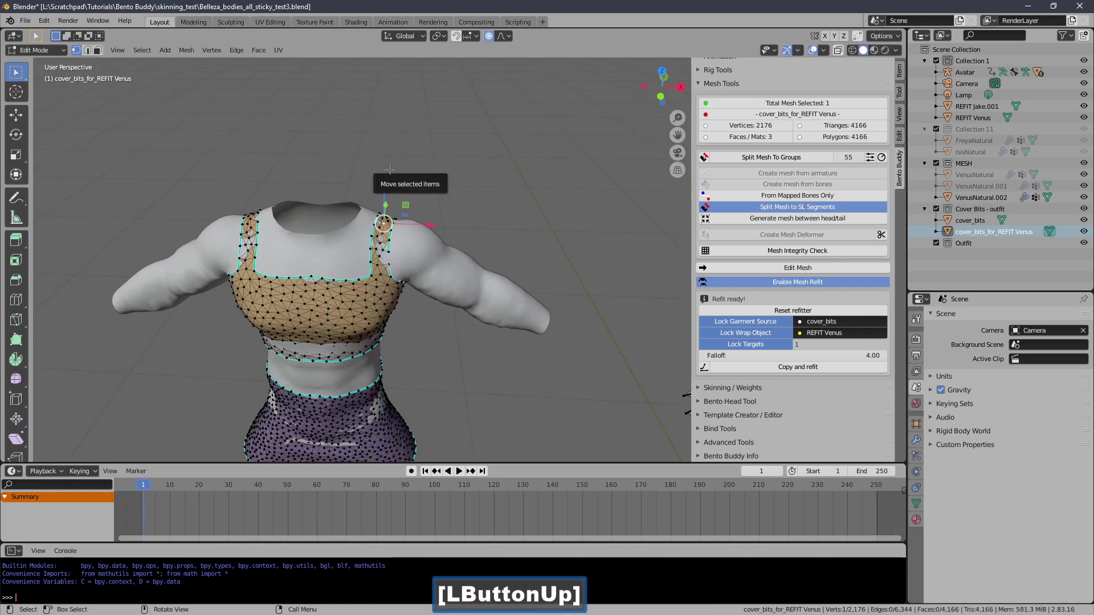
key(Page_Up)
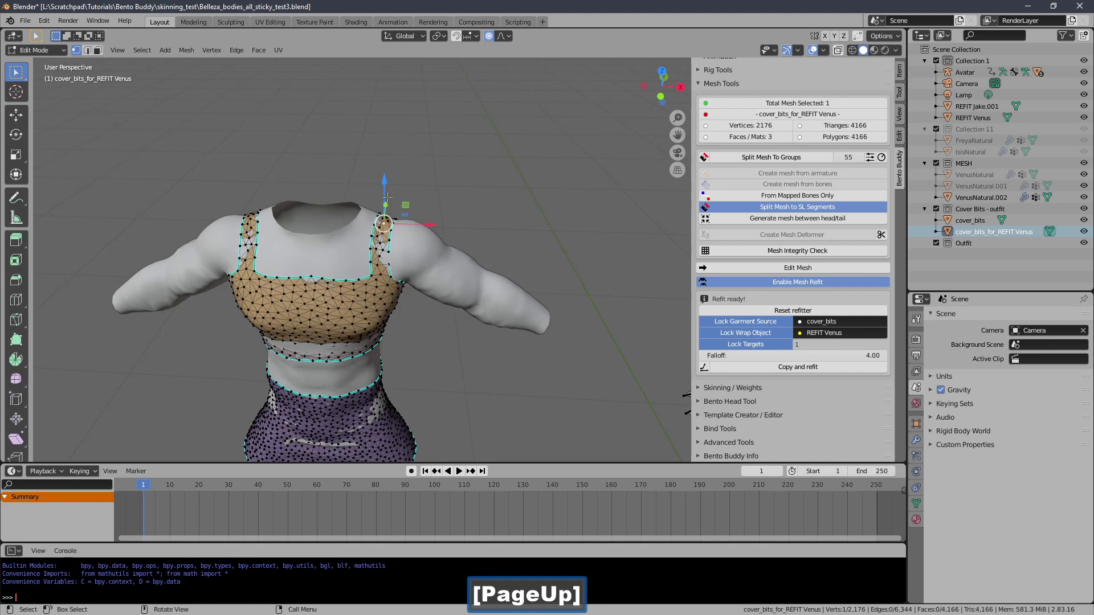
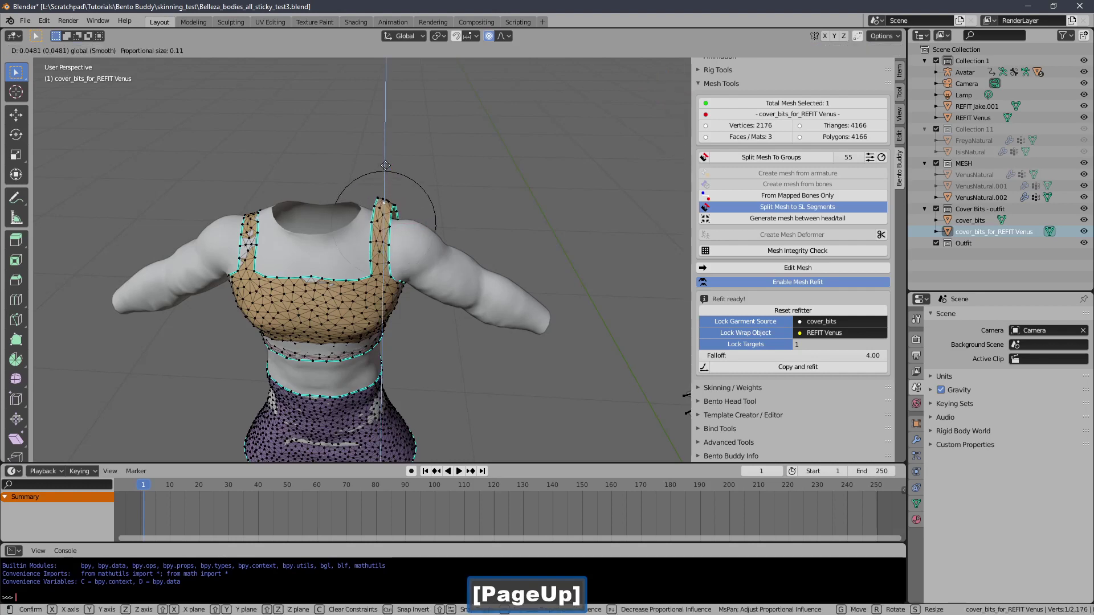
key(Page_Down)
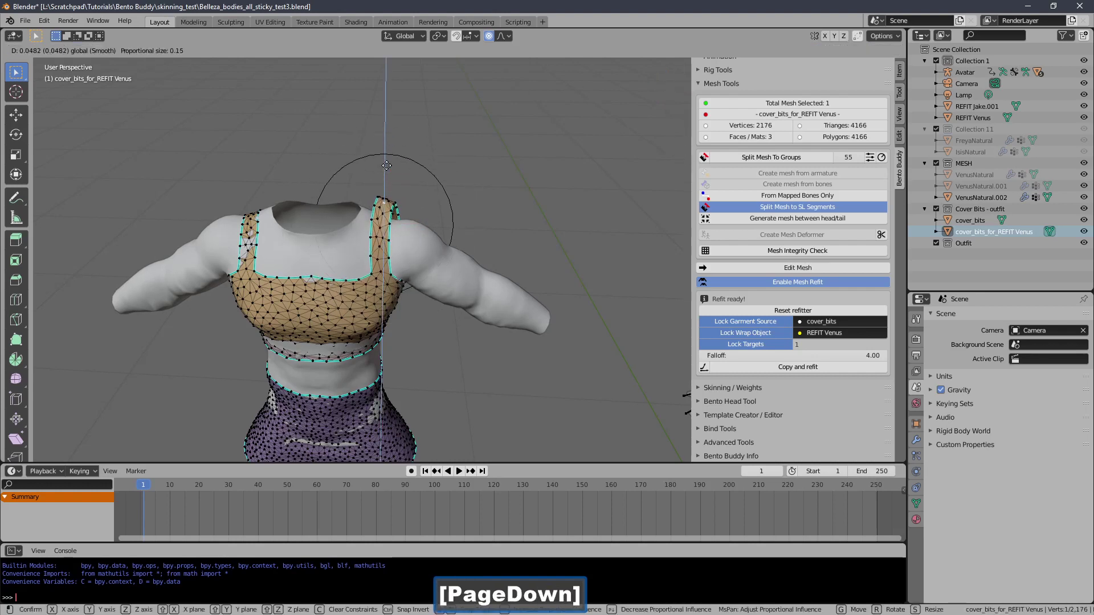